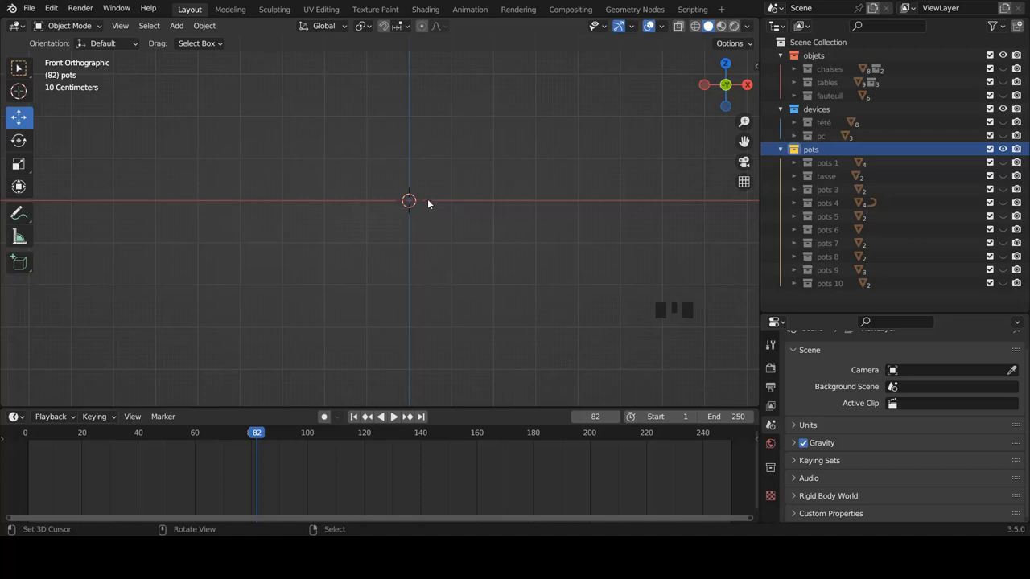
Add a 16-vertex uncapped cylinder, 1 m radius and 2 m depth, at the origin.
{"action": "left_click", "coordinate": [798, 364]}
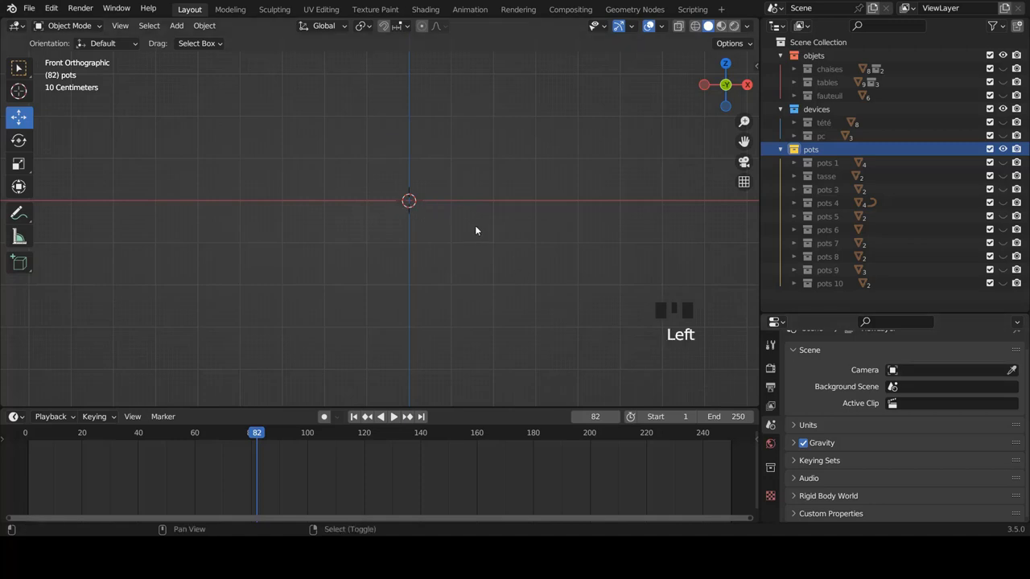
{"action": "key", "text": "shift+a"}
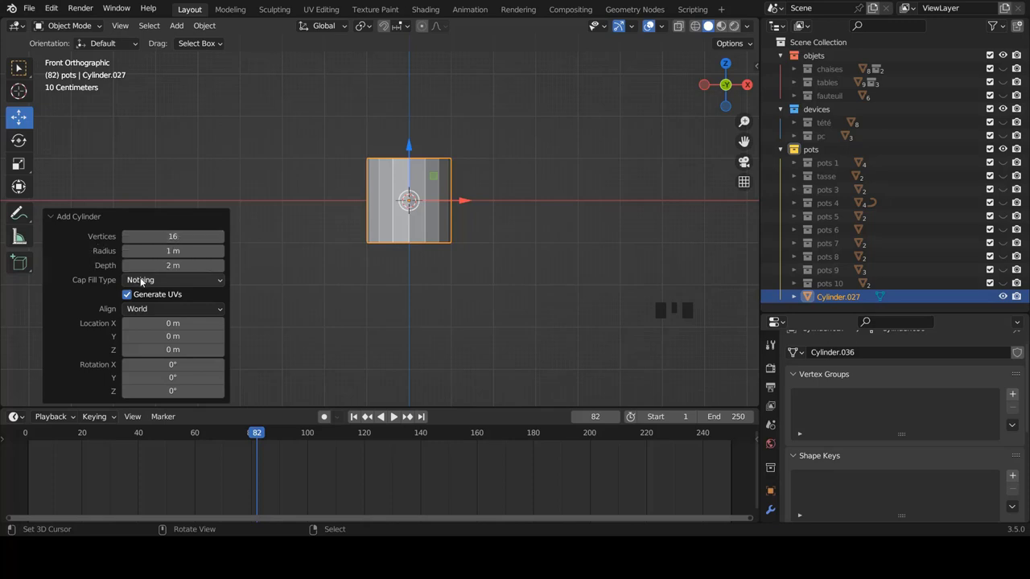
Inset the cylinder's bottom cap twice into concentric rings in Edit Mode.
{"action": "left_click_drag", "start_coordinate": [143, 279], "coordinate": [486, 266]}
{"action": "scroll", "scroll_direction": "up", "scroll_amount": 3}
{"action": "key", "text": "Tab"}
{"action": "scroll", "scroll_direction": "up", "scroll_amount": 3}
{"action": "left_click_drag", "start_coordinate": [447, 236], "coordinate": [405, 220]}
{"action": "scroll", "scroll_direction": "up", "scroll_amount": 3}
{"action": "right_click", "coordinate": [417, 210]}
{"action": "key", "text": "i"}
{"action": "key", "text": "i"}
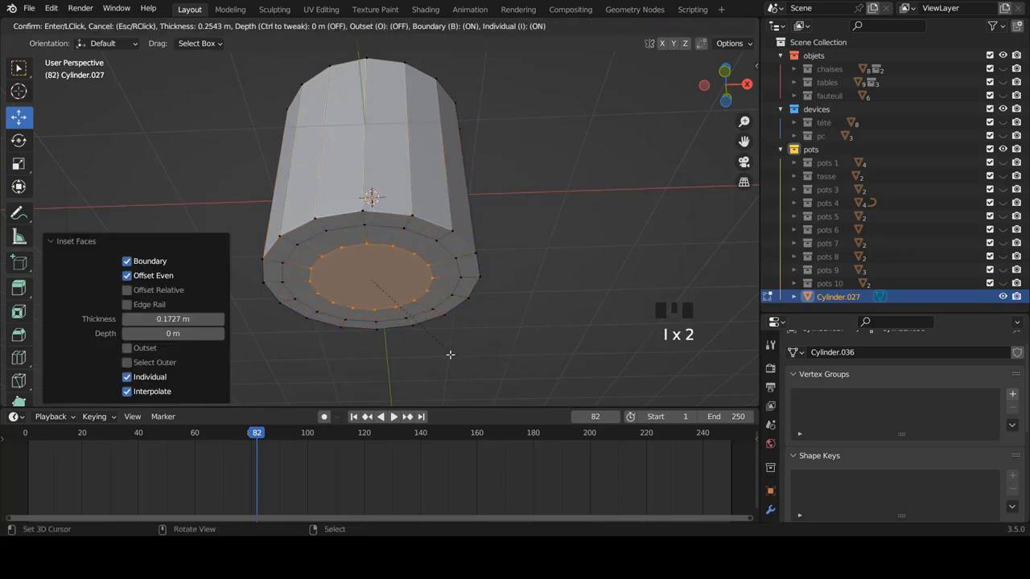
{"action": "key", "text": "i"}
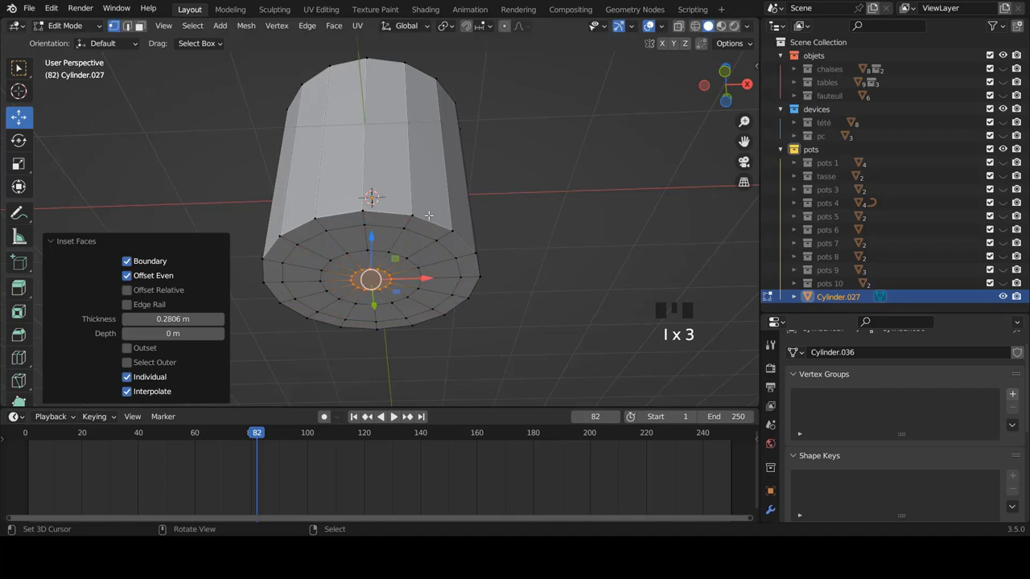
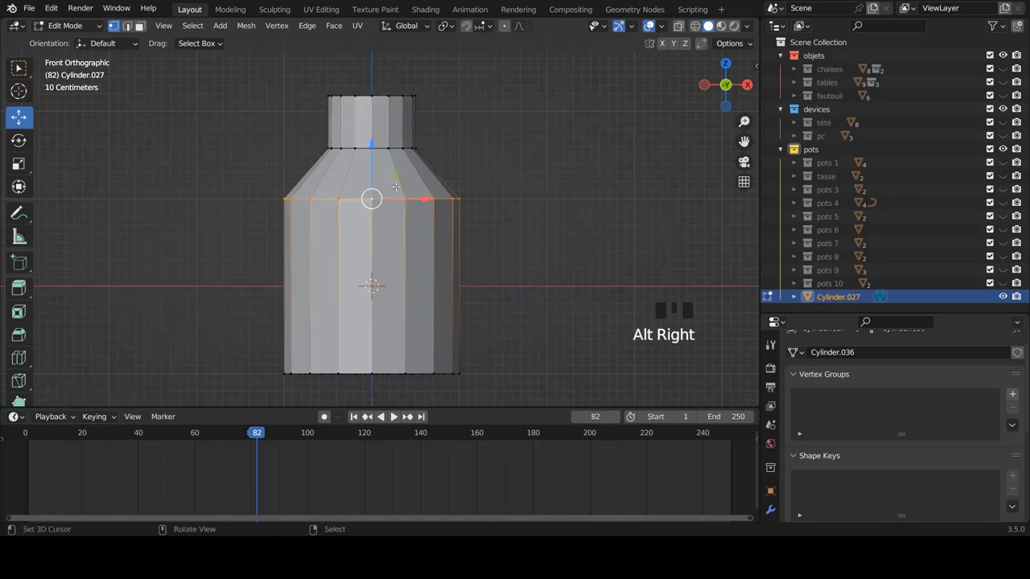
Bevel the shoulder edge loops into a rounded three-segment curve.
{"action": "key", "text": "ctrl+b"}
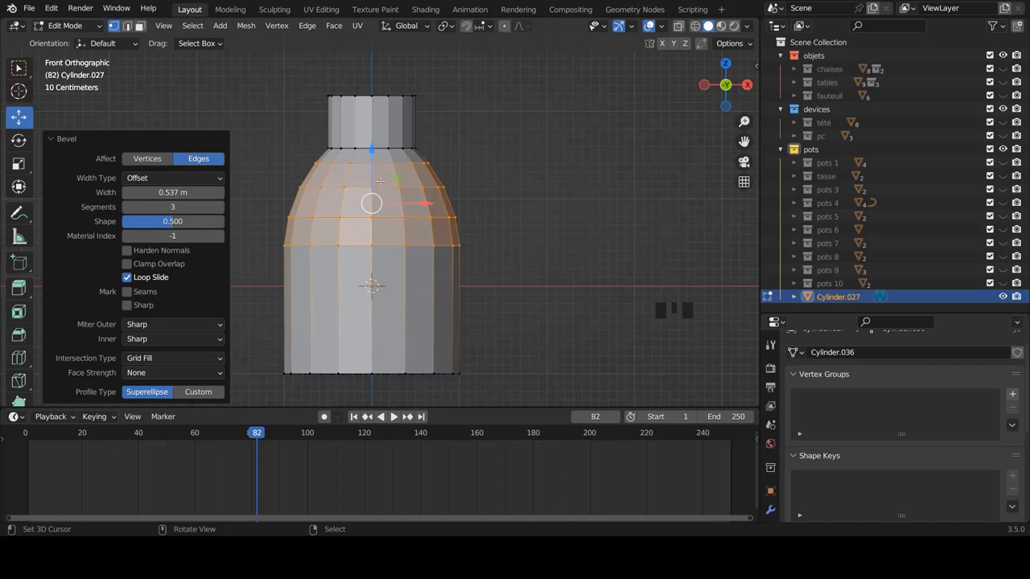
{"action": "key", "text": "Tab"}
{"action": "key", "text": "Tab"}
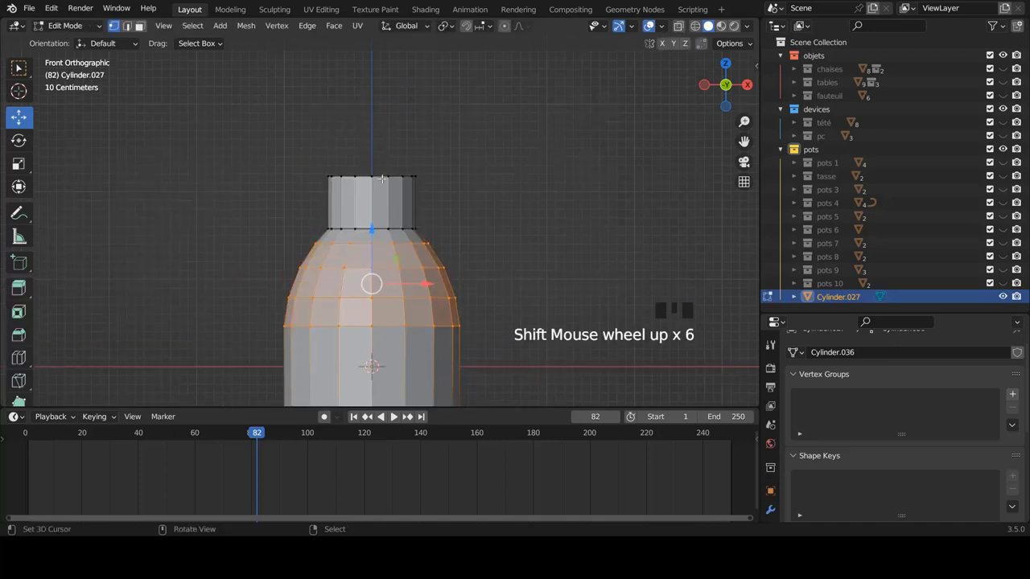
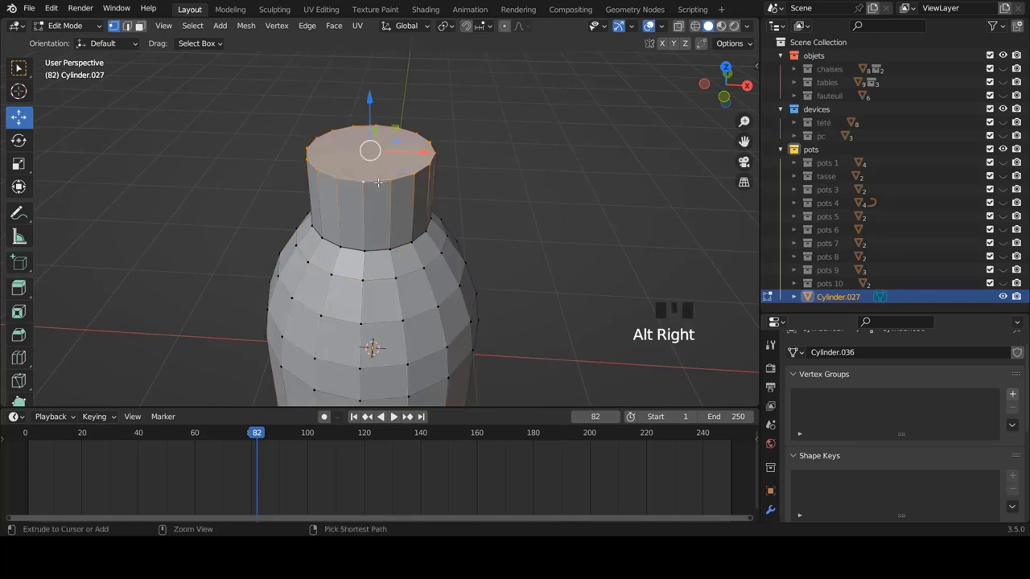
Bevel the neck's top into a lip and add edge loops near the rim and base.
{"action": "key", "text": "ctrl+b"}
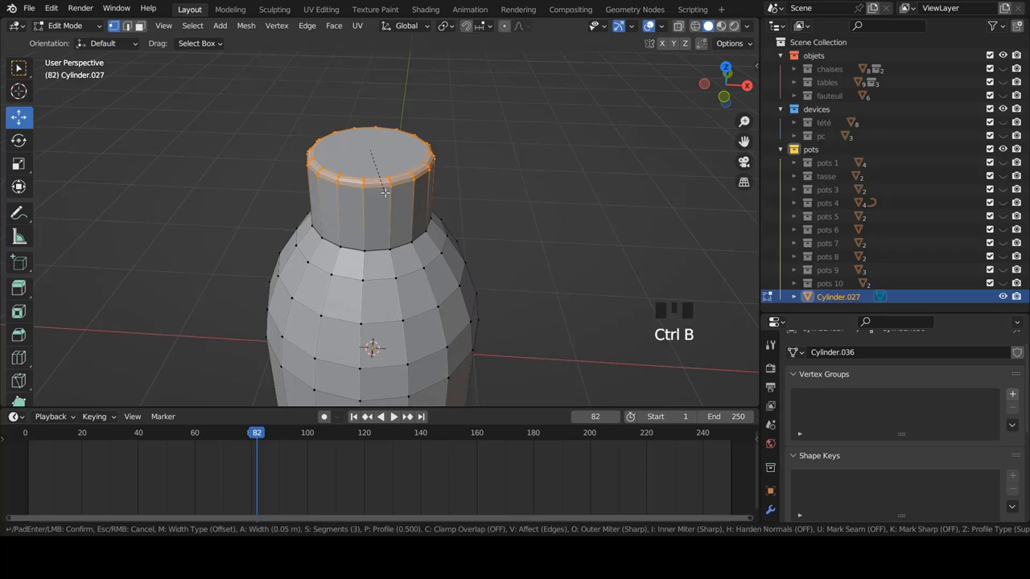
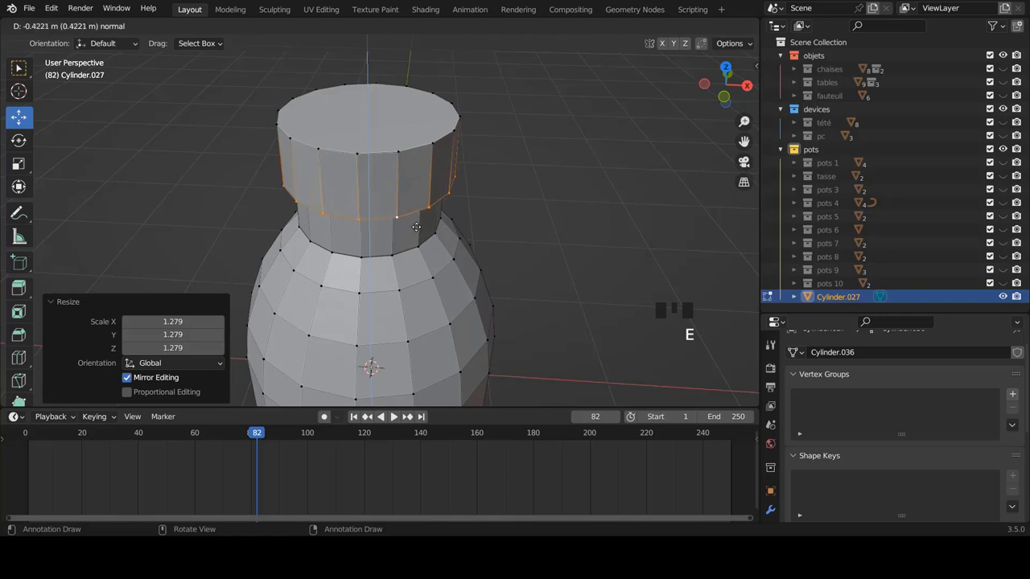
{"action": "key", "text": "ctrl+r"}
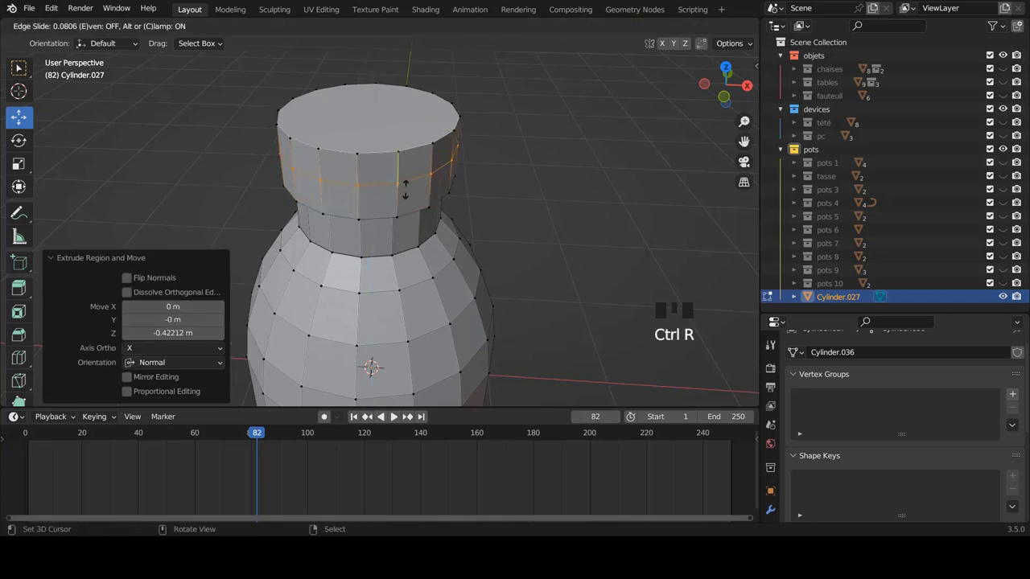
{"action": "key", "text": "ctrl+r"}
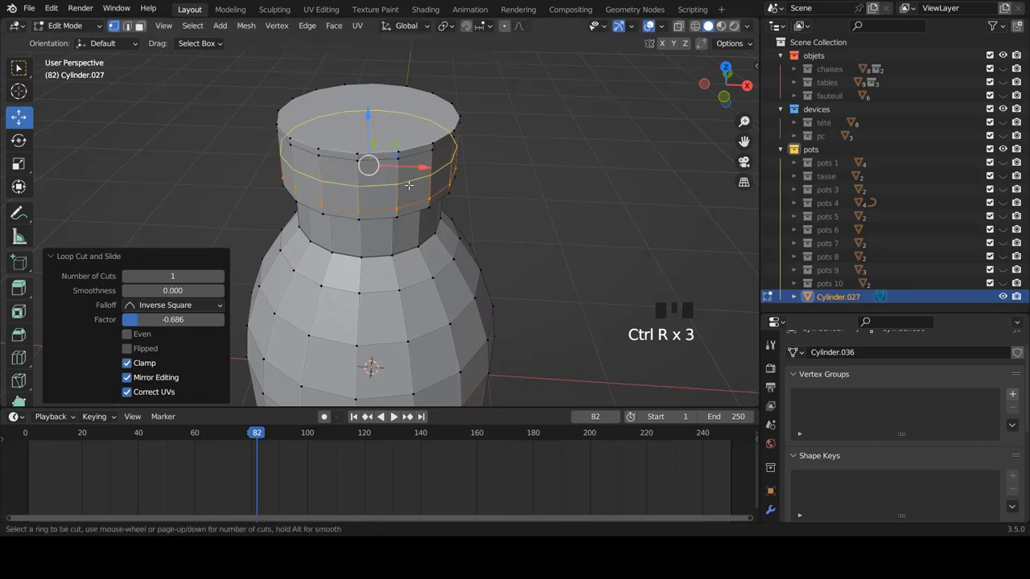
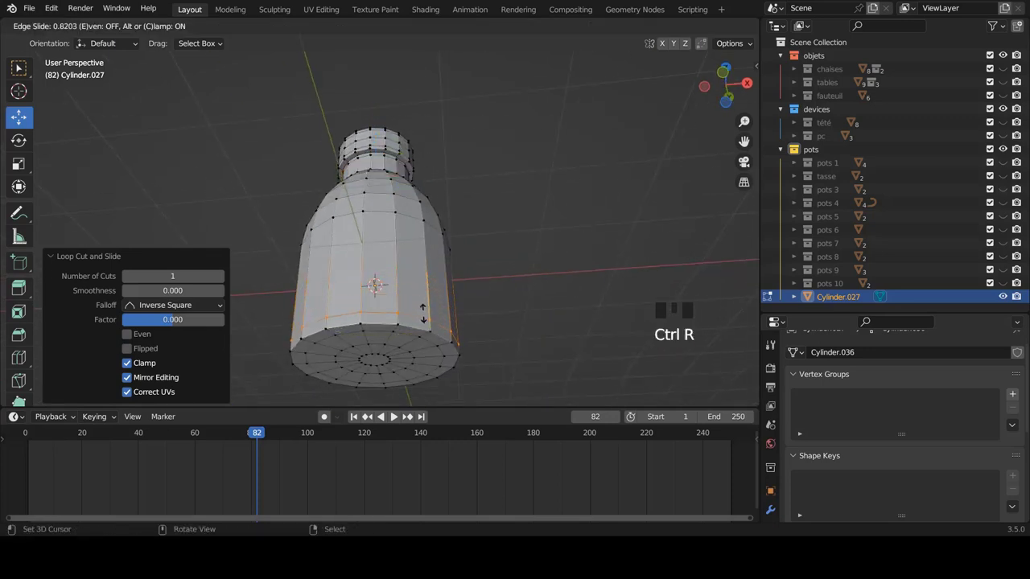
{"action": "middle_click", "coordinate": [436, 234]}
{"action": "key", "text": "Tab"}
Add a Subdivision modifier to the bottle and raise its subdivision level.
{"action": "left_click", "coordinate": [771, 508]}
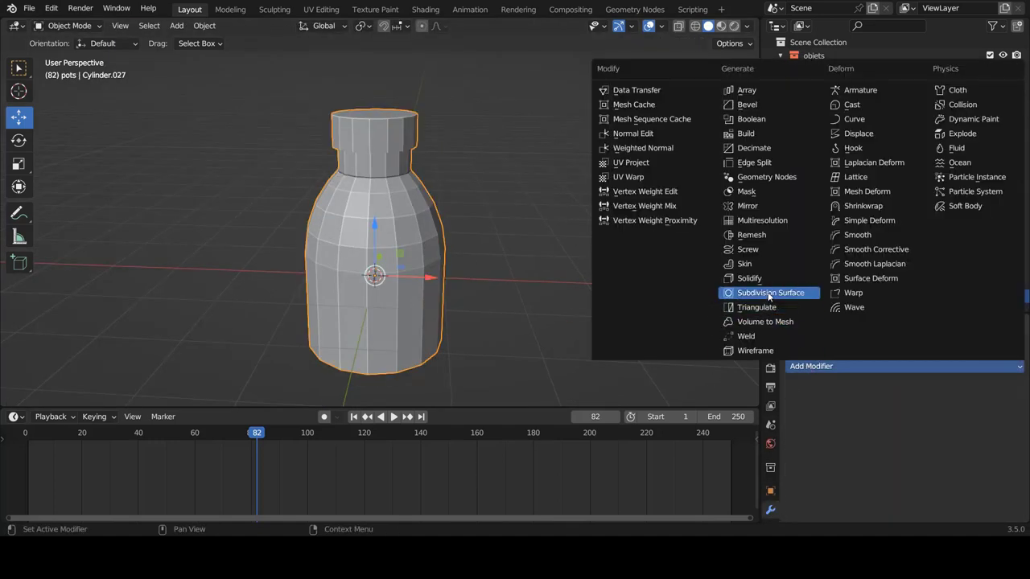
{"action": "left_click_drag", "start_coordinate": [768, 294], "coordinate": [833, 438]}
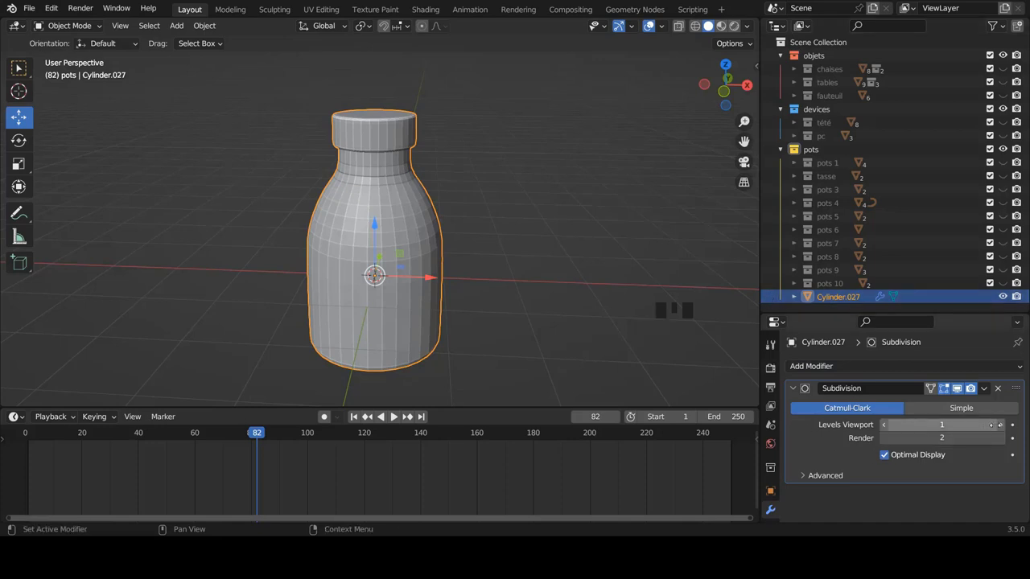
{"action": "left_click_drag", "start_coordinate": [1001, 425], "coordinate": [407, 247]}
{"action": "key", "text": "w"}
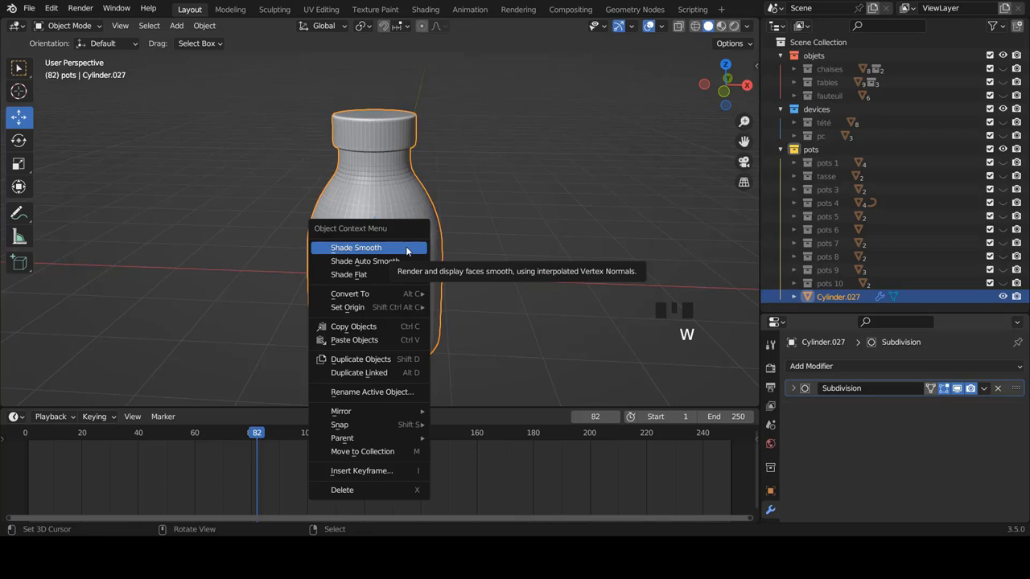
{"action": "scroll", "scroll_direction": "down", "scroll_amount": 3}
{"action": "left_click_drag", "start_coordinate": [431, 208], "coordinate": [386, 225]}
{"action": "scroll", "scroll_direction": "up", "scroll_amount": 3}
{"action": "left_click_drag", "start_coordinate": [457, 246], "coordinate": [417, 224]}
Give the bottle smooth shading and move it into another collection.
{"action": "right_click", "coordinate": [417, 224]}
{"action": "left_click", "coordinate": [812, 153]}
{"action": "right_click", "coordinate": [811, 153]}
{"action": "left_click_drag", "start_coordinate": [803, 151], "coordinate": [866, 244]}
{"action": "scroll", "scroll_direction": "down", "scroll_amount": 3}
{"action": "scroll", "scroll_direction": "down", "scroll_amount": 3}
{"action": "left_click", "coordinate": [844, 301]}
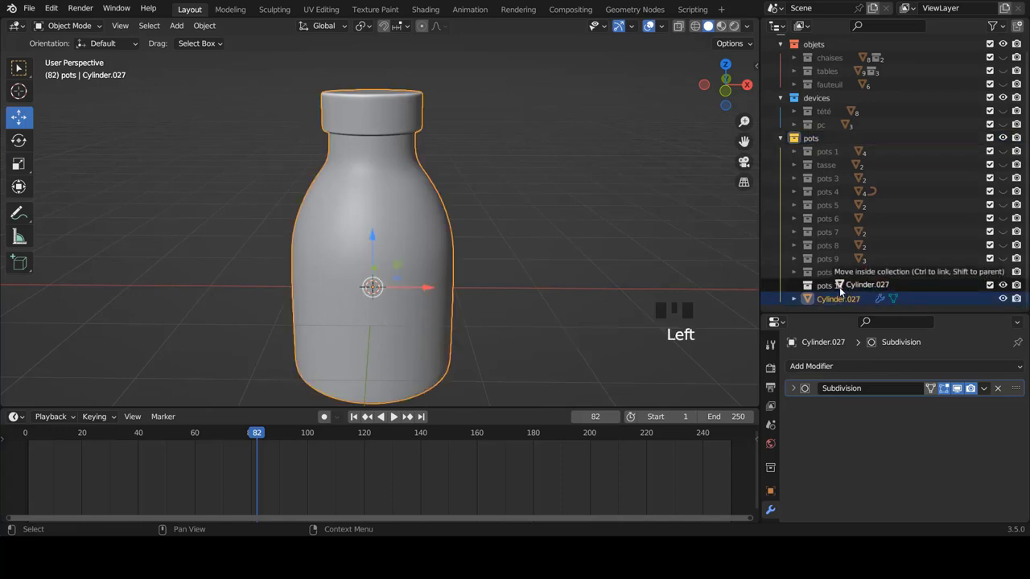
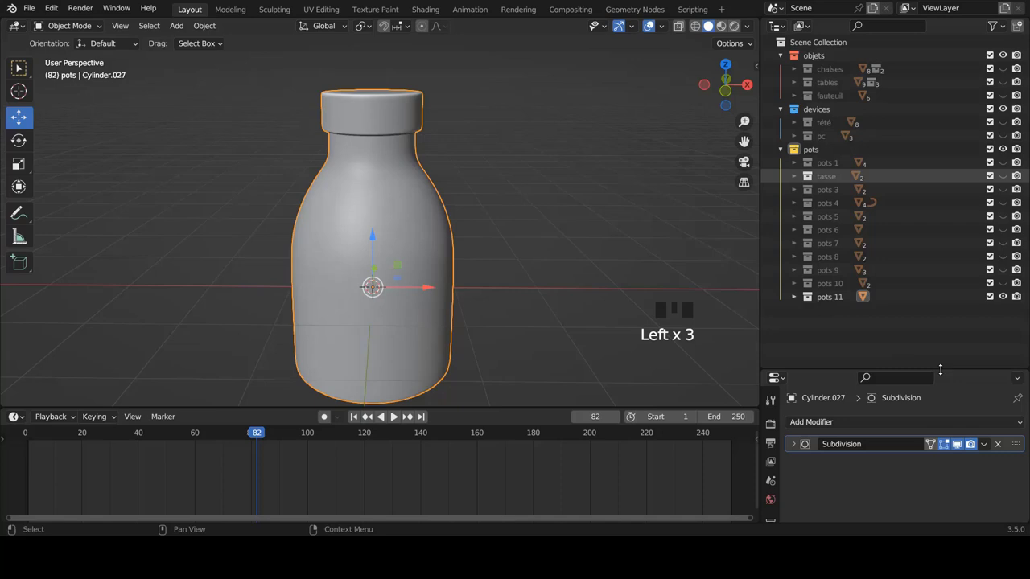
Hide the bottle and create a new active collection pots 12 inside pots.
{"action": "left_click", "coordinate": [1006, 298]}
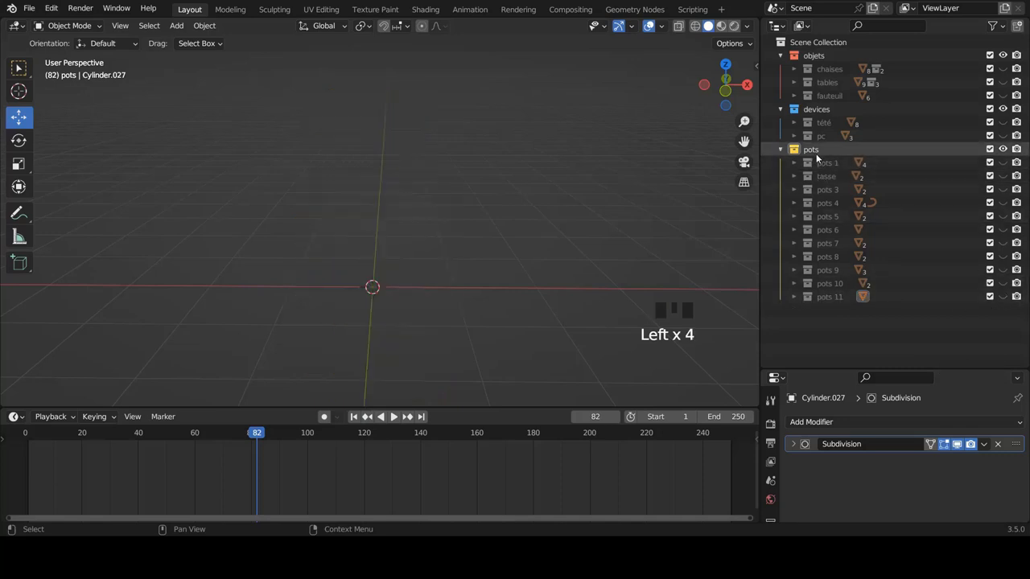
{"action": "left_click", "coordinate": [816, 154]}
{"action": "right_click", "coordinate": [819, 152]}
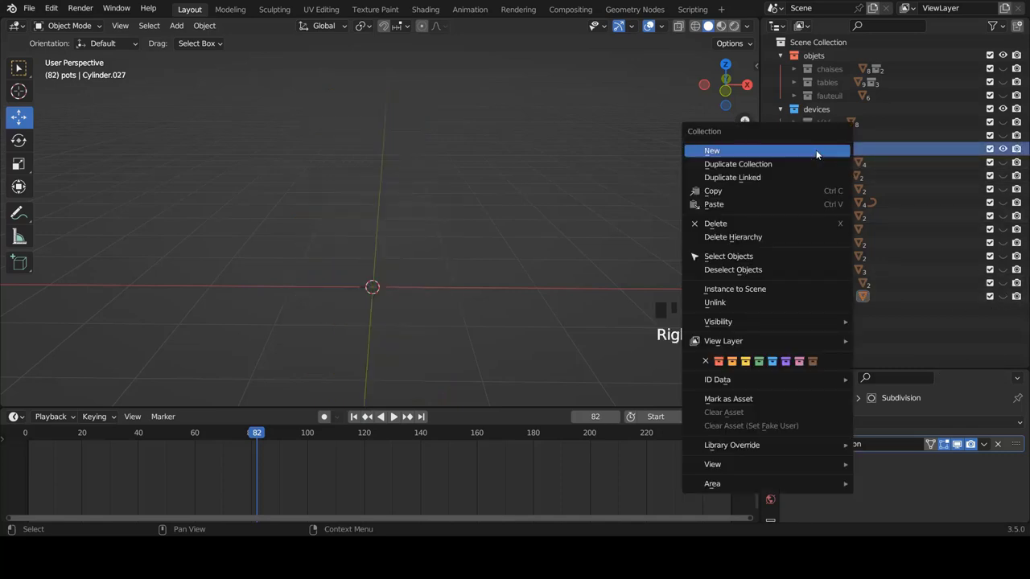
{"action": "left_click_drag", "start_coordinate": [768, 151], "coordinate": [856, 306]}
{"action": "left_click", "coordinate": [827, 309]}
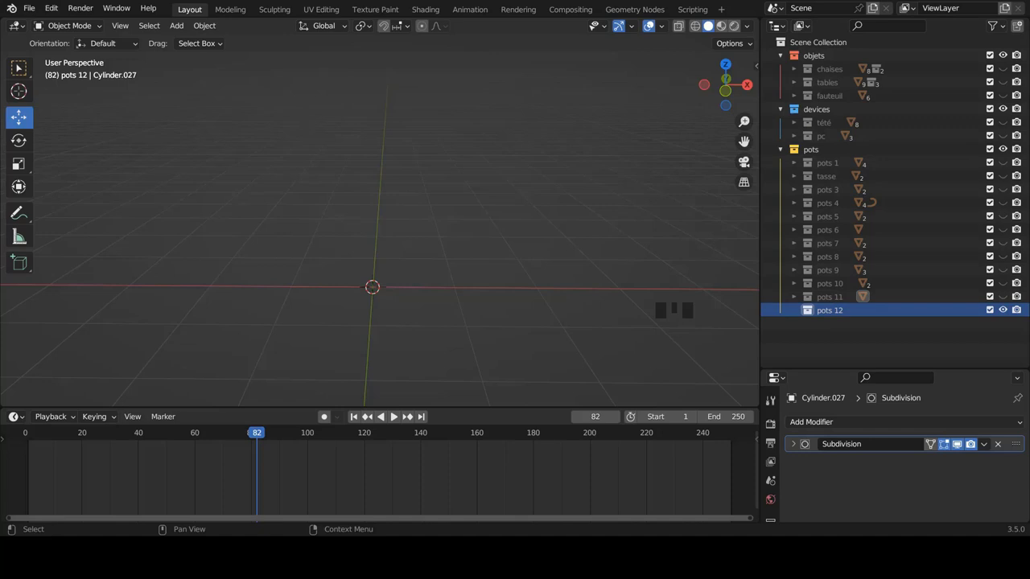
{"action": "left_click", "coordinate": [840, 474]}
Switch to front view and bring up the Add menu for a new mesh.
{"action": "scroll", "scroll_direction": "down", "scroll_amount": 3}
{"action": "key", "text": "KP_1"}
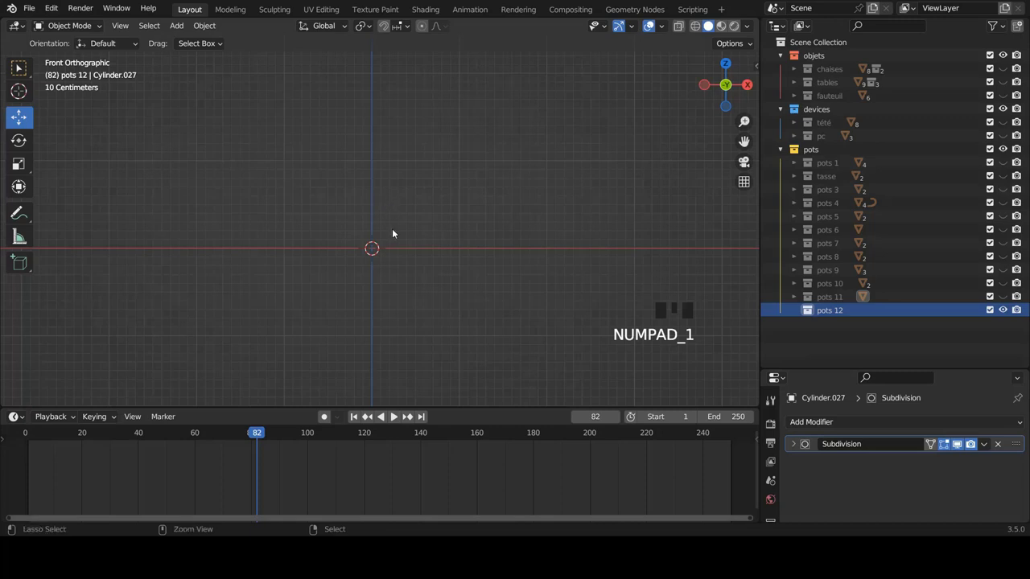
{"action": "scroll", "scroll_direction": "down", "scroll_amount": 3}
{"action": "key", "text": "shift+a"}
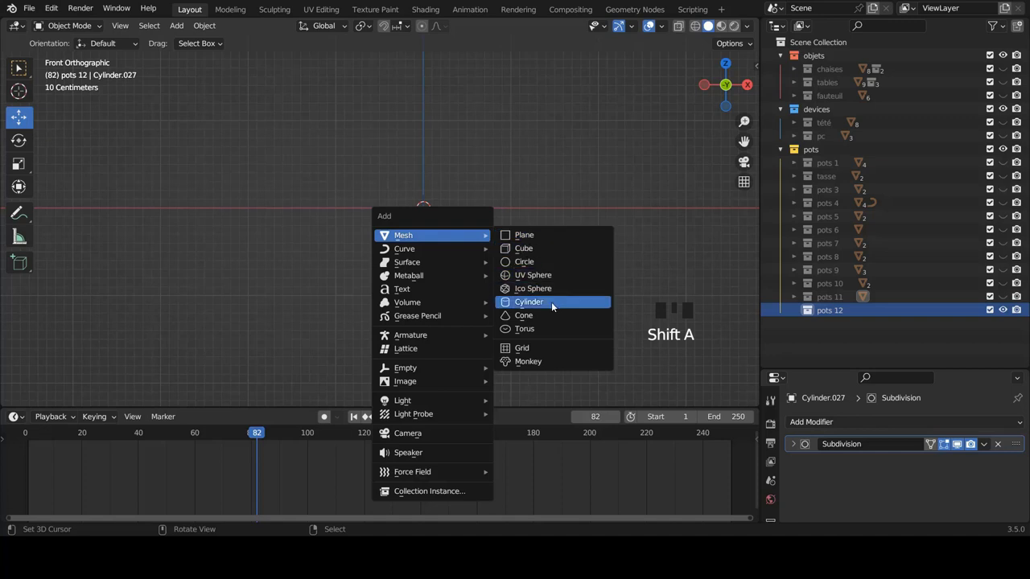
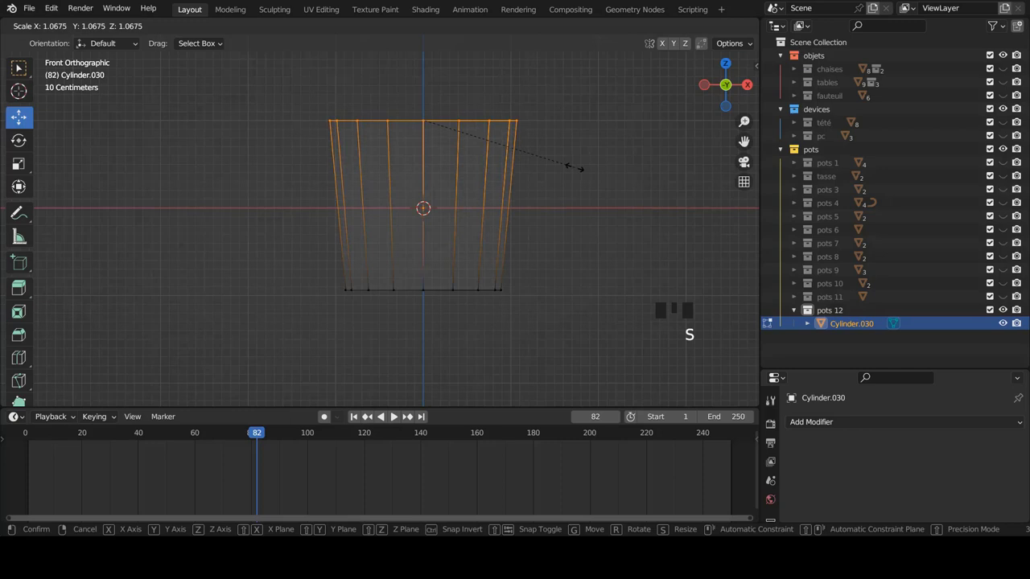
Extrude the flared cylinder's top edge outward into a thick rim.
{"action": "scroll", "scroll_direction": "up", "scroll_amount": 3}
{"action": "scroll", "scroll_direction": "up", "scroll_amount": 3}
{"action": "scroll", "scroll_direction": "up", "scroll_amount": 3}
{"action": "key", "text": "e"}
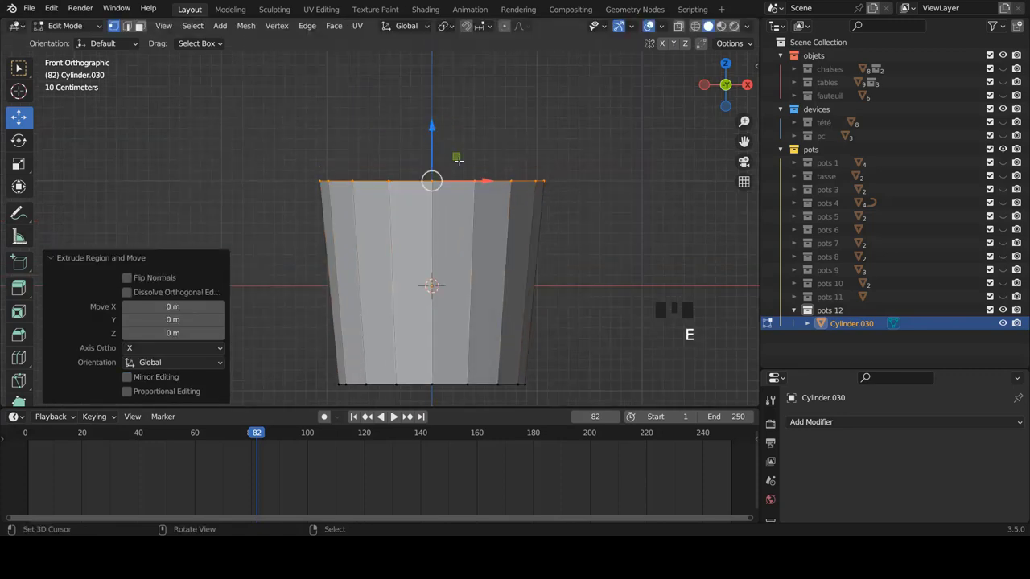
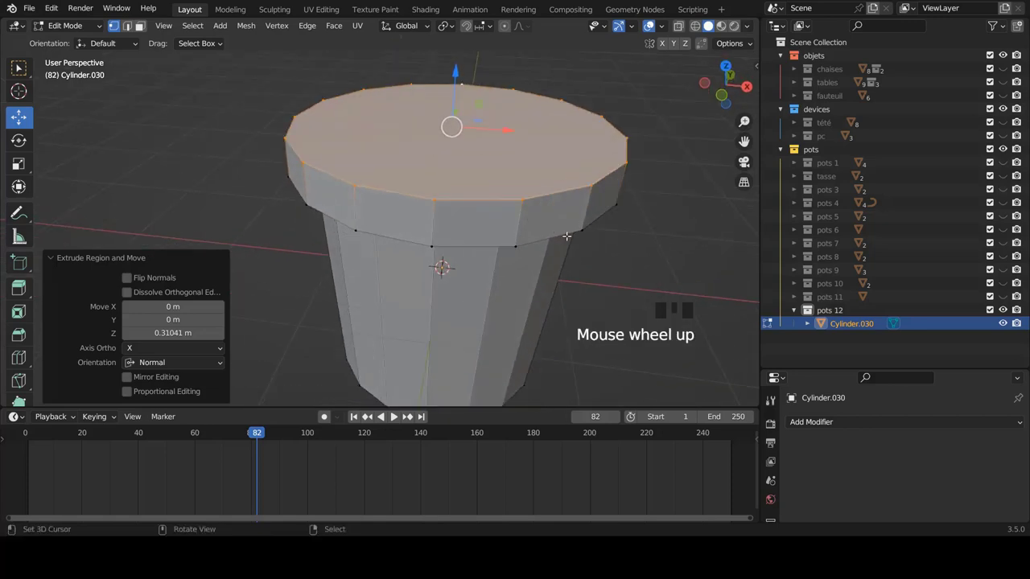
Inset the top face for the rim width and push it down to hollow the pot.
{"action": "key", "text": "i"}
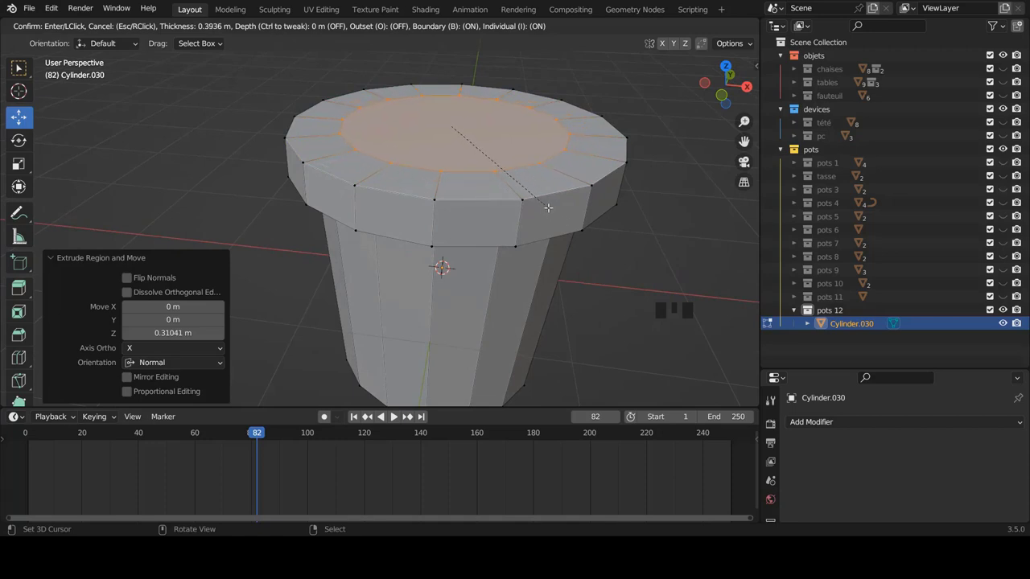
{"action": "scroll", "scroll_direction": "down", "scroll_amount": 3}
{"action": "scroll", "scroll_direction": "down", "scroll_amount": 3}
{"action": "scroll", "scroll_direction": "down", "scroll_amount": 3}
{"action": "key", "text": "e"}
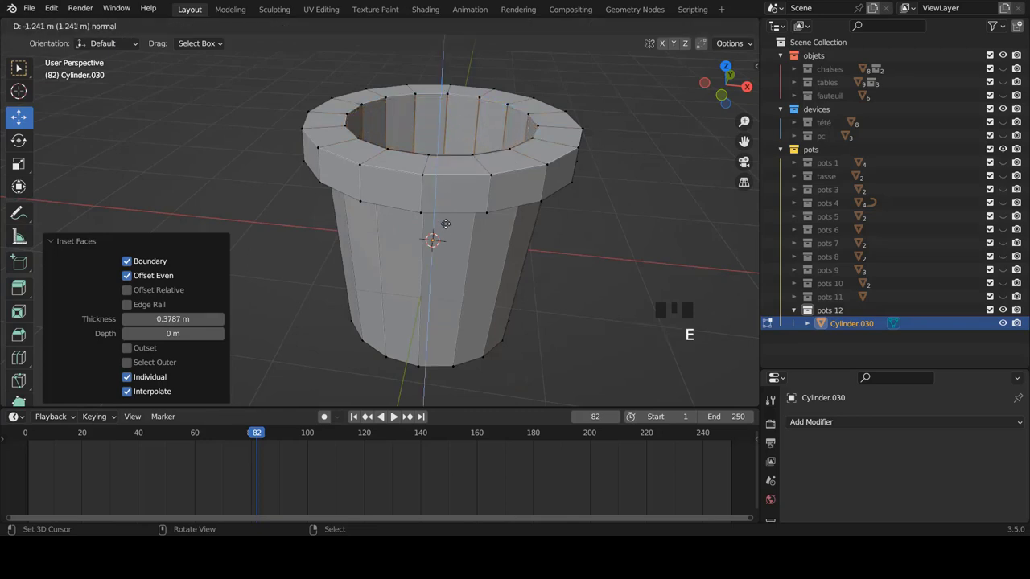
{"action": "key", "text": "KP_1"}
Raise and scale down the hollow's floor so the interior tapers over a thick base.
{"action": "key", "text": "z"}
{"action": "scroll", "scroll_direction": "down", "scroll_amount": 3}
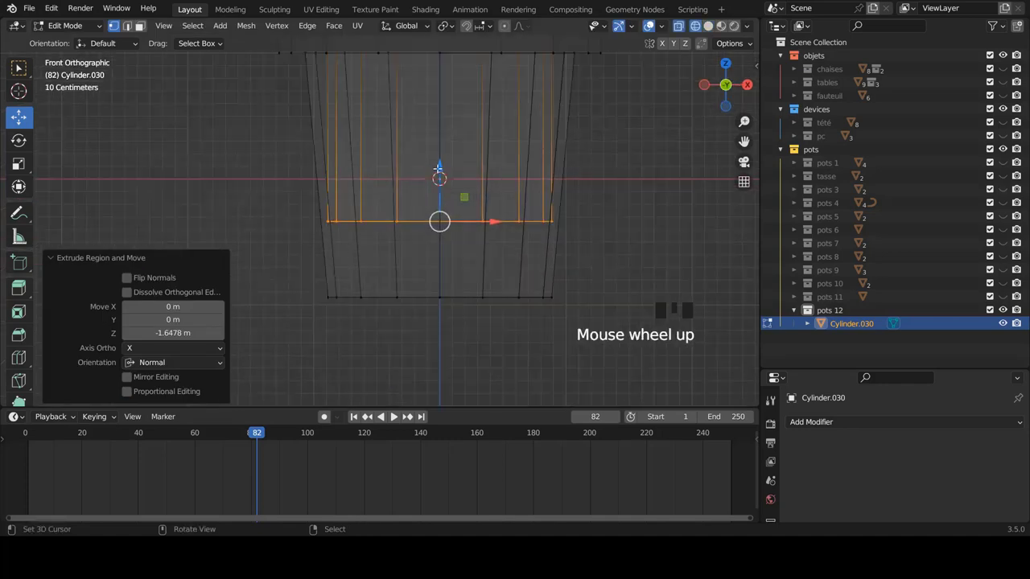
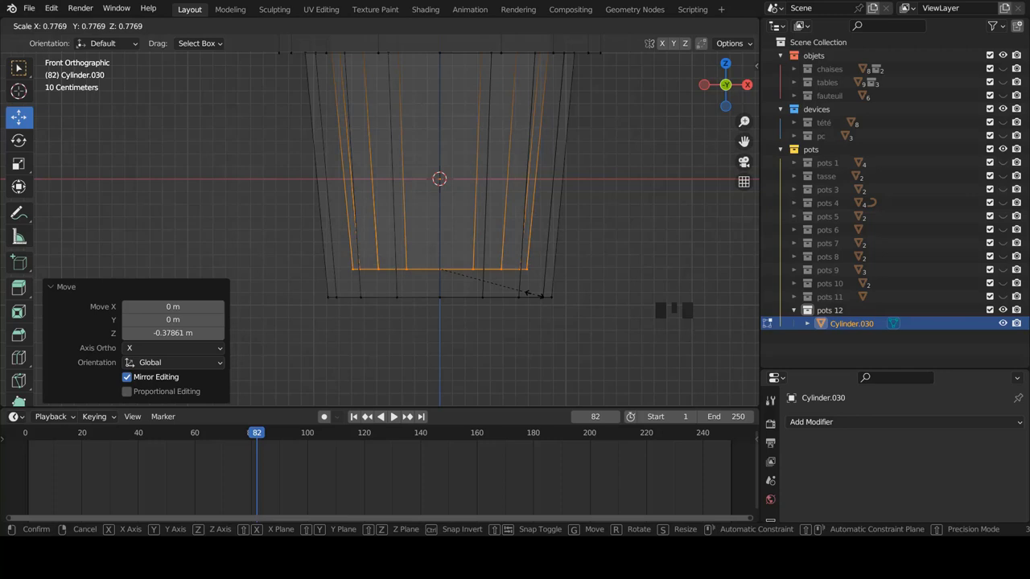
{"action": "scroll", "scroll_direction": "down", "scroll_amount": 3}
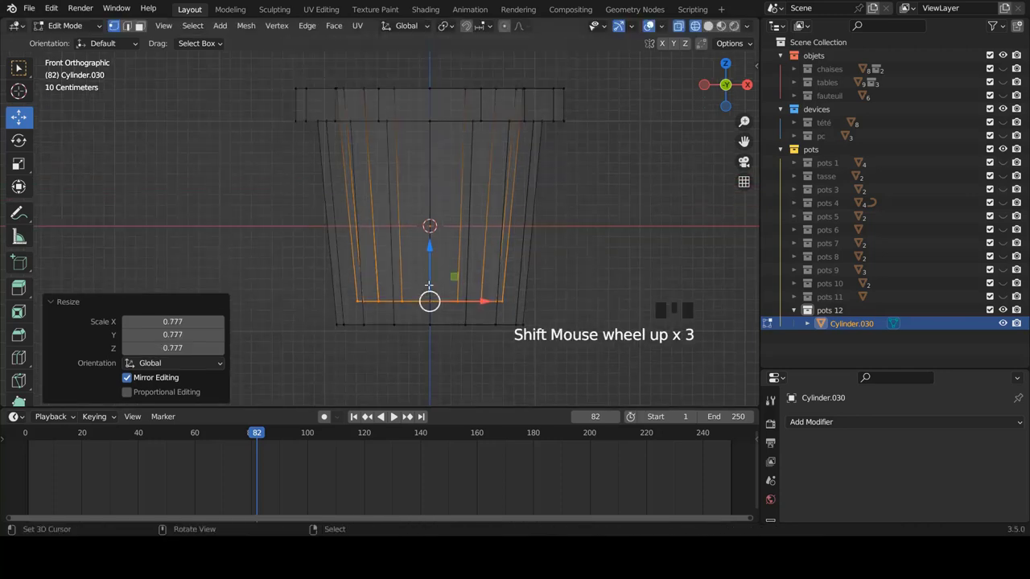
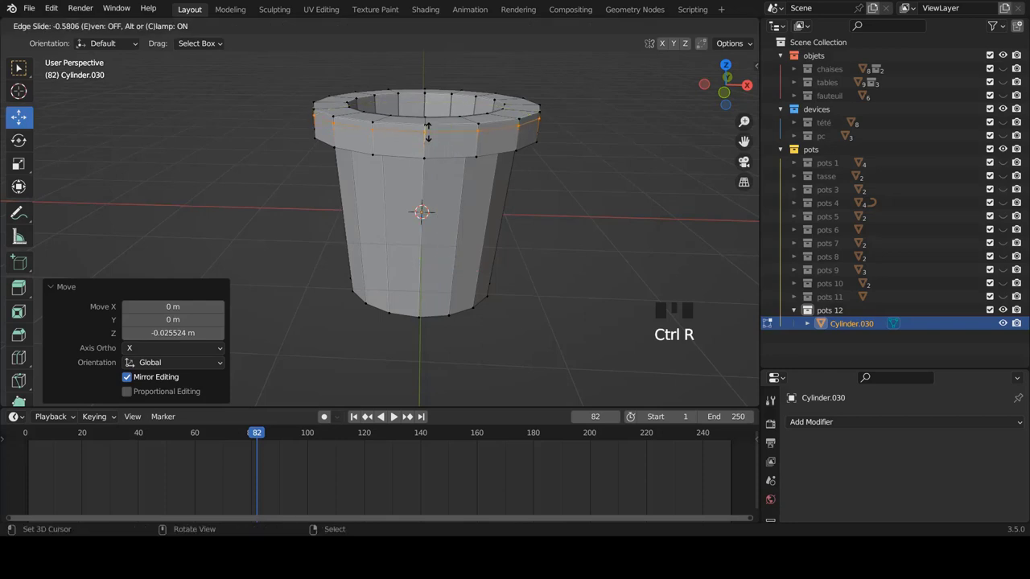
Add loop cuts just below the rim and near the base, sliding each into place.
{"action": "key", "text": "ctrl+r"}
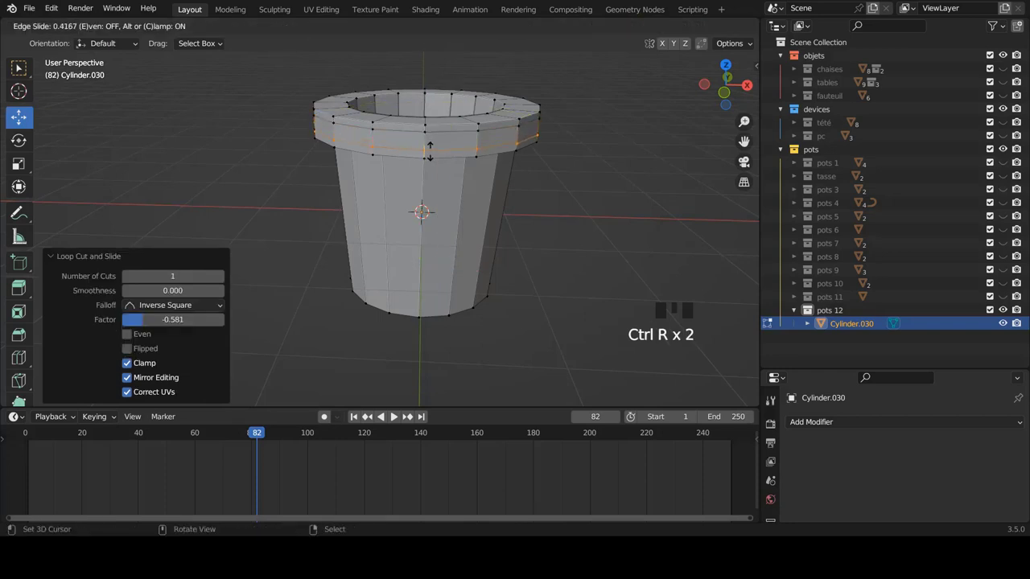
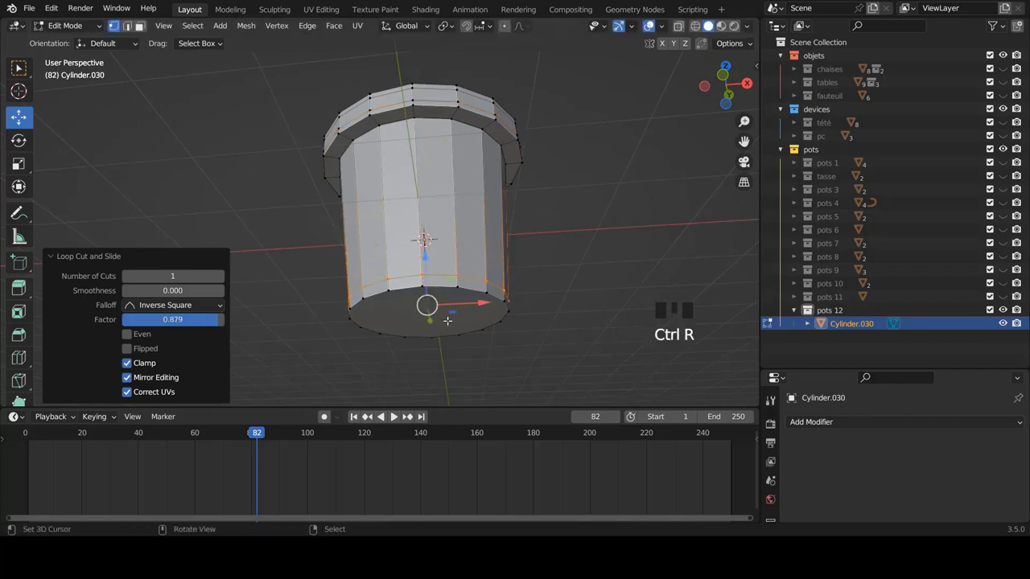
{"action": "key", "text": "ctrl+r"}
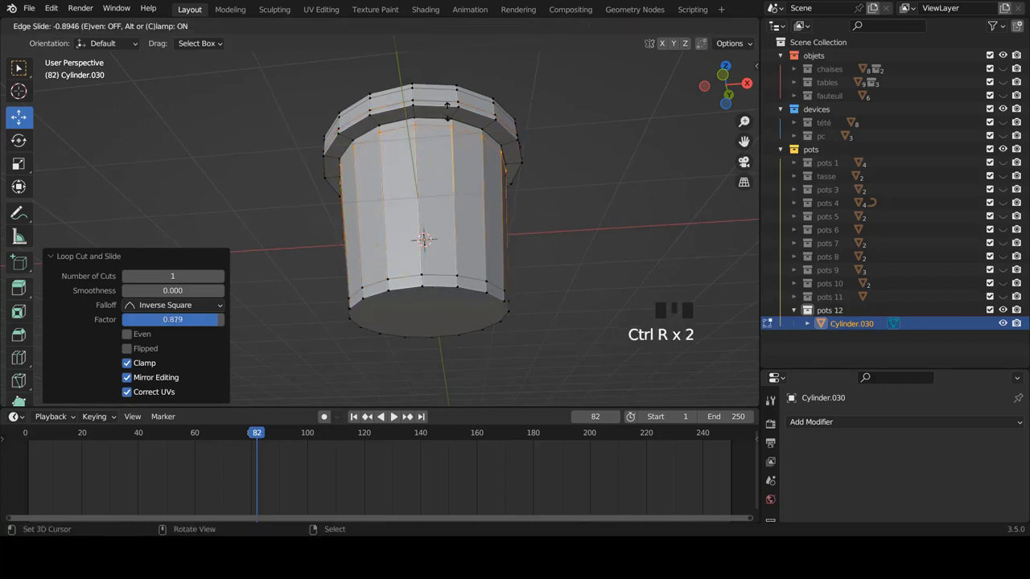
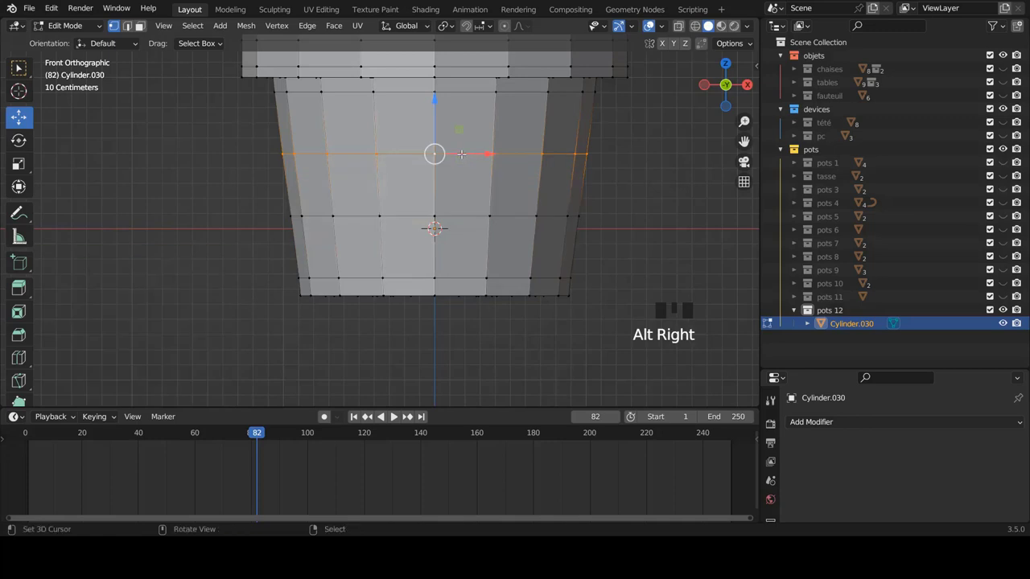
Add a horizontal loop around the pot's inner wall and edge-slide it up into position with X-ray on.
{"action": "key", "text": "ctrl+e"}
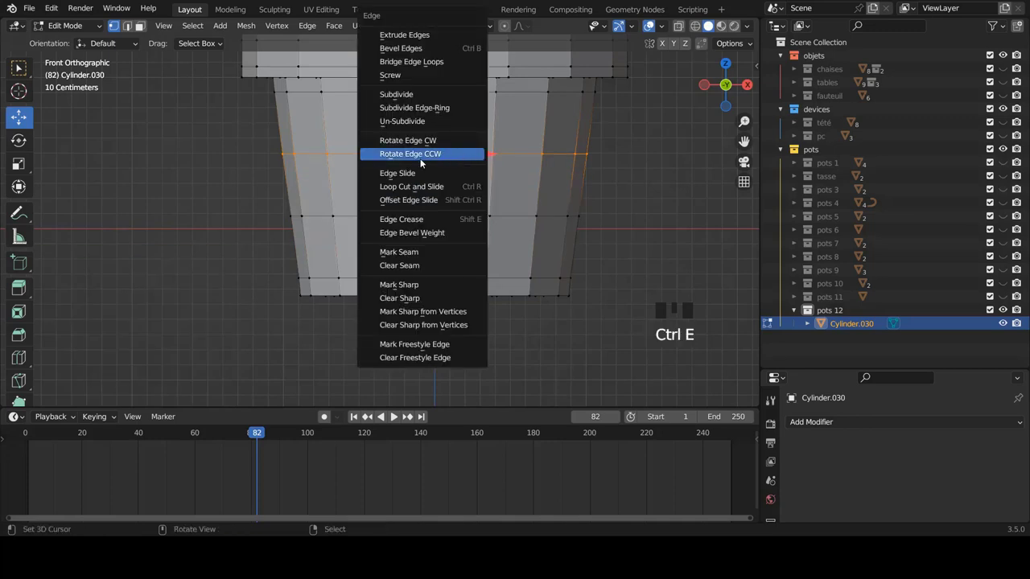
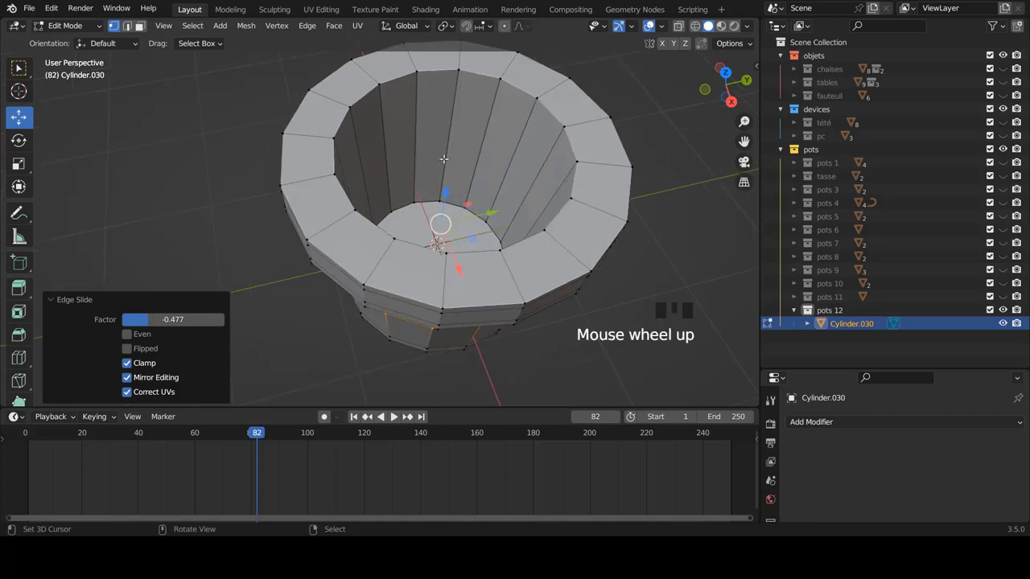
{"action": "key", "text": "ctrl+r"}
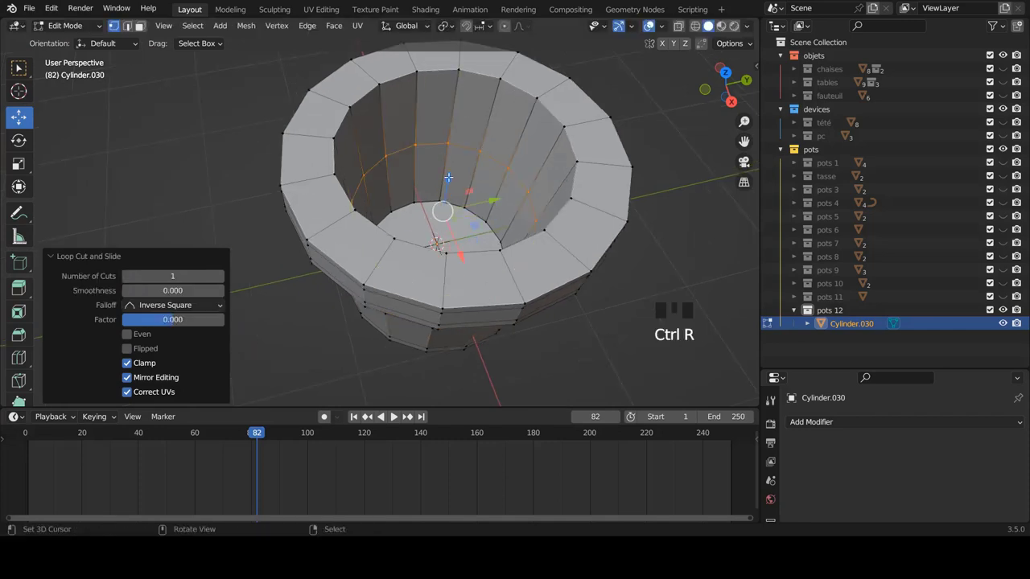
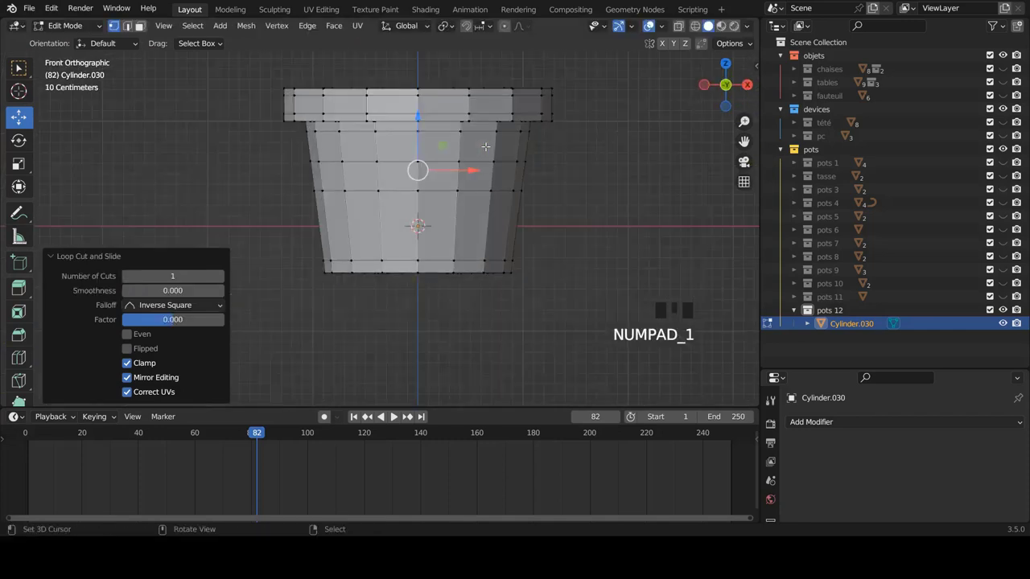
{"action": "scroll", "scroll_direction": "up", "scroll_amount": 3}
{"action": "key", "text": "z"}
{"action": "scroll", "scroll_direction": "up", "scroll_amount": 3}
{"action": "scroll", "scroll_direction": "up", "scroll_amount": 3}
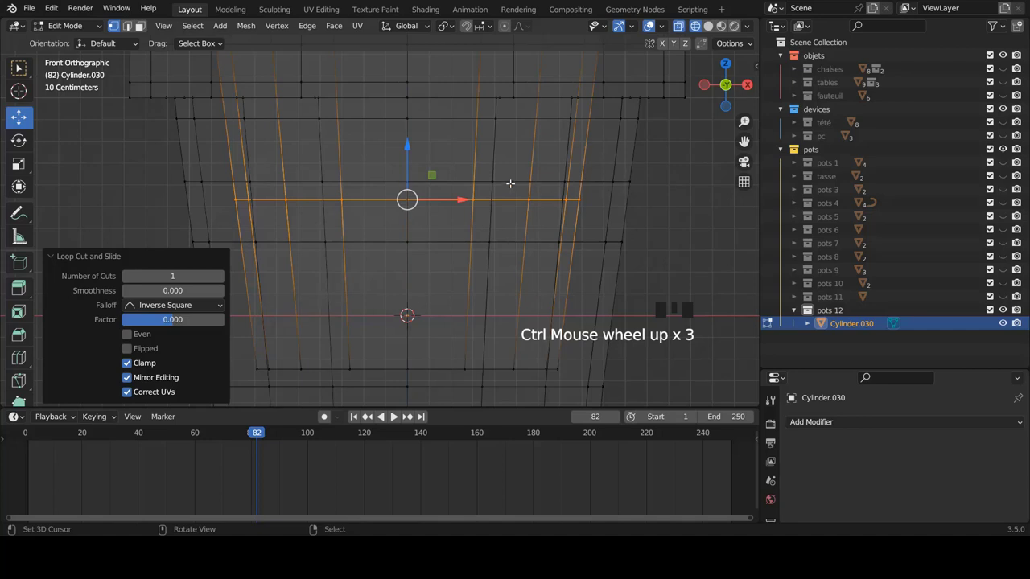
{"action": "key", "text": "ctrl+e"}
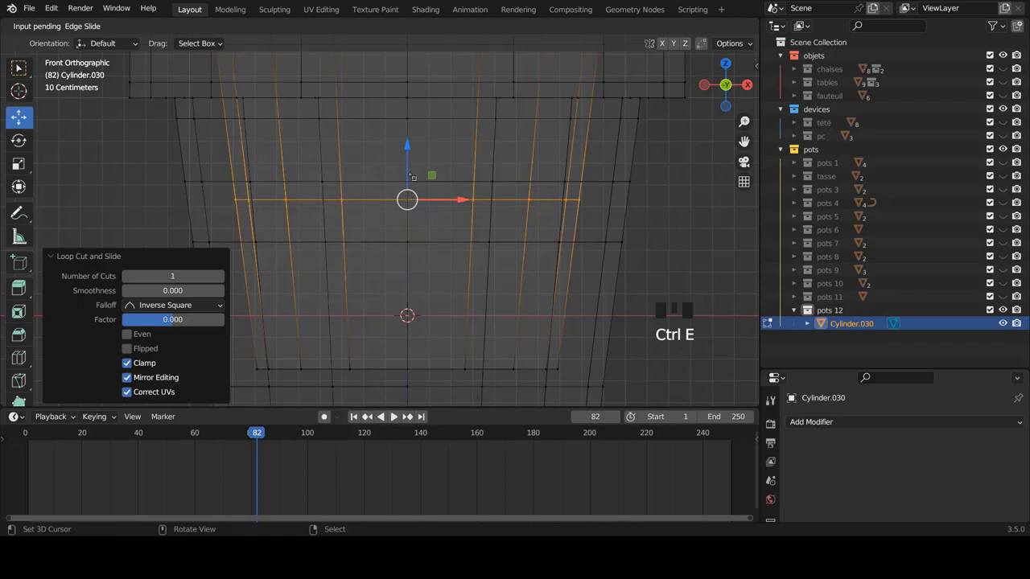
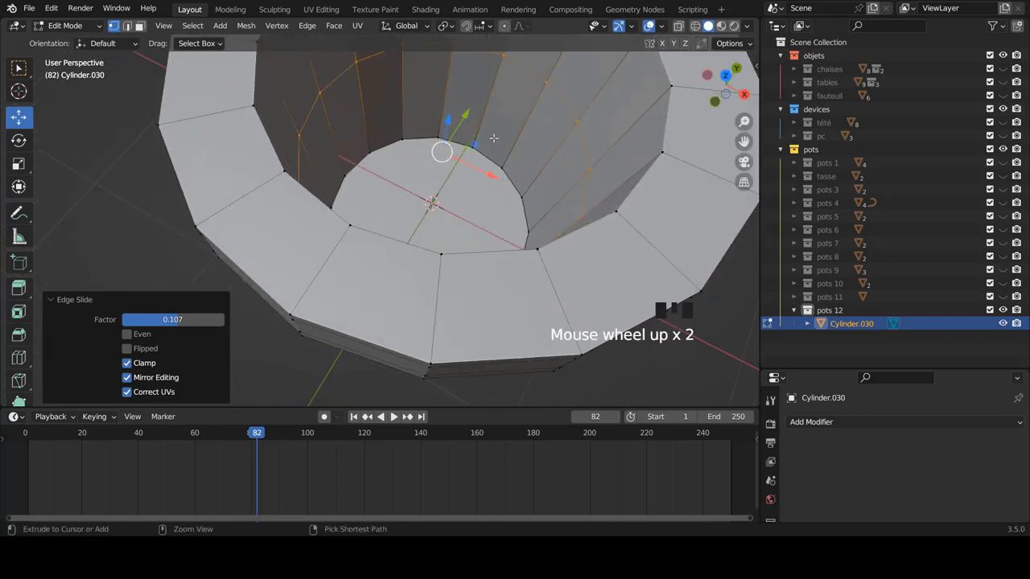
Add a matching loop on the outer body and slide it to the inner loop's height in front view.
{"action": "key", "text": "ctrl+r"}
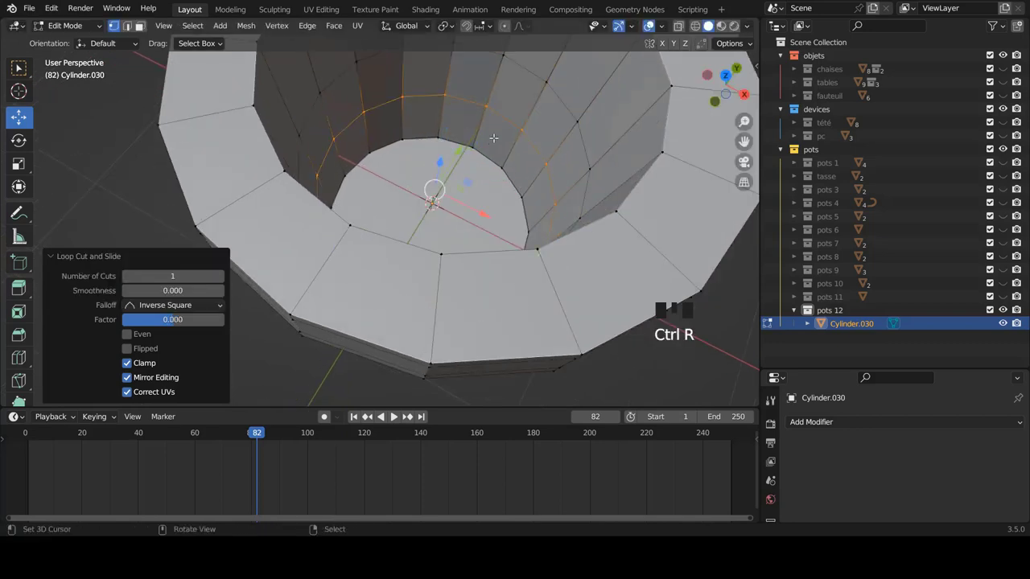
{"action": "key", "text": "KP_1"}
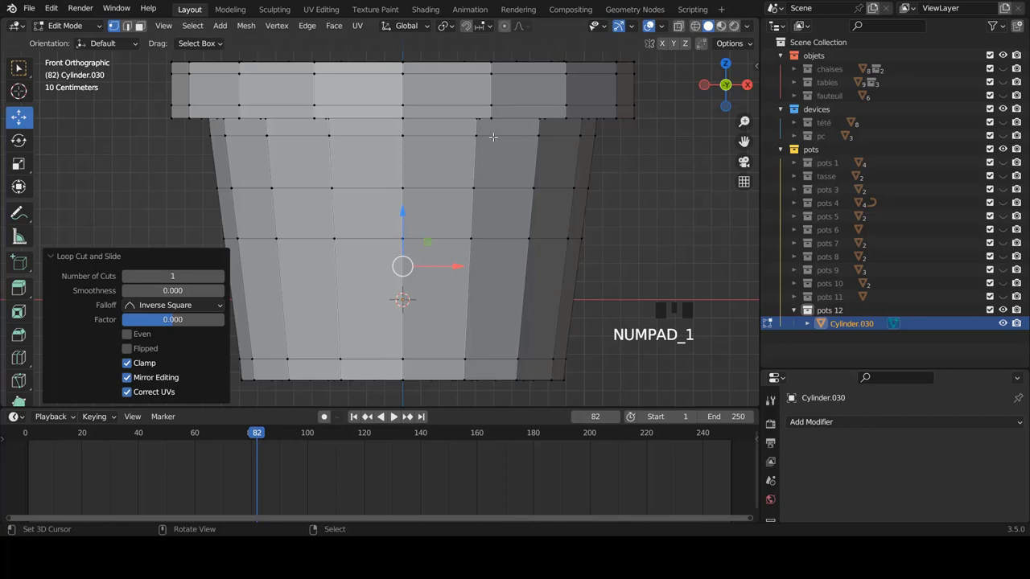
{"action": "key", "text": "z"}
{"action": "scroll", "scroll_direction": "up", "scroll_amount": 3}
{"action": "key", "text": "ctrl+e"}
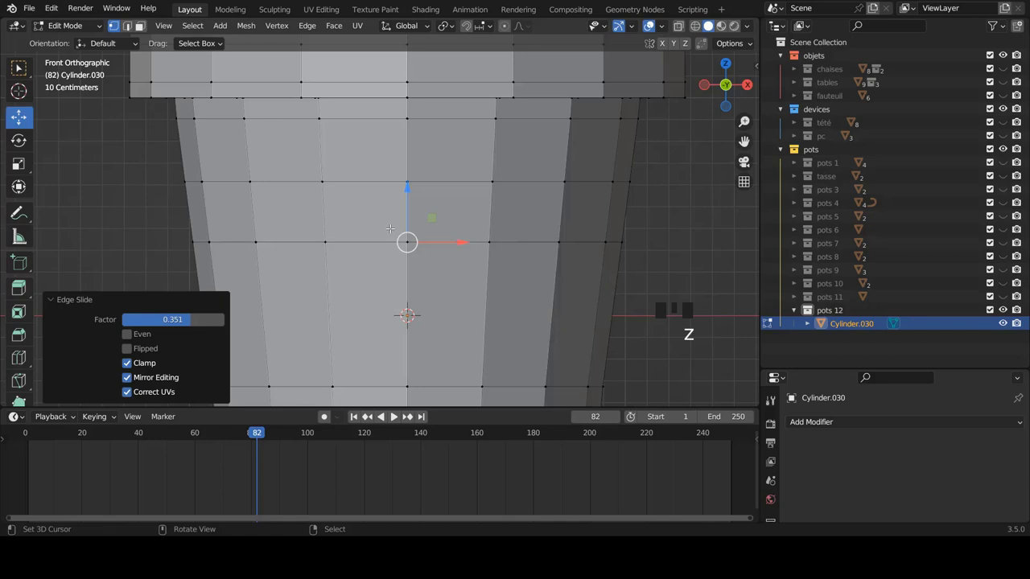
In face select, pick side-wall faces between the two loops and delete them for the handle hole.
{"action": "key", "text": "ctrl+Tab"}
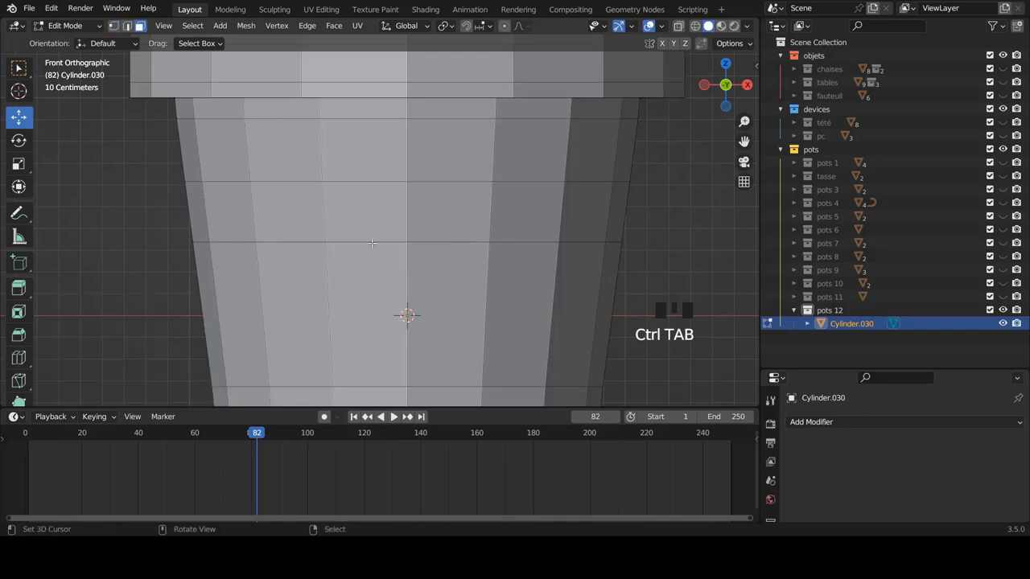
{"action": "right_click", "coordinate": [441, 202]}
{"action": "right_click", "coordinate": [378, 202]}
{"action": "right_click", "coordinate": [436, 200]}
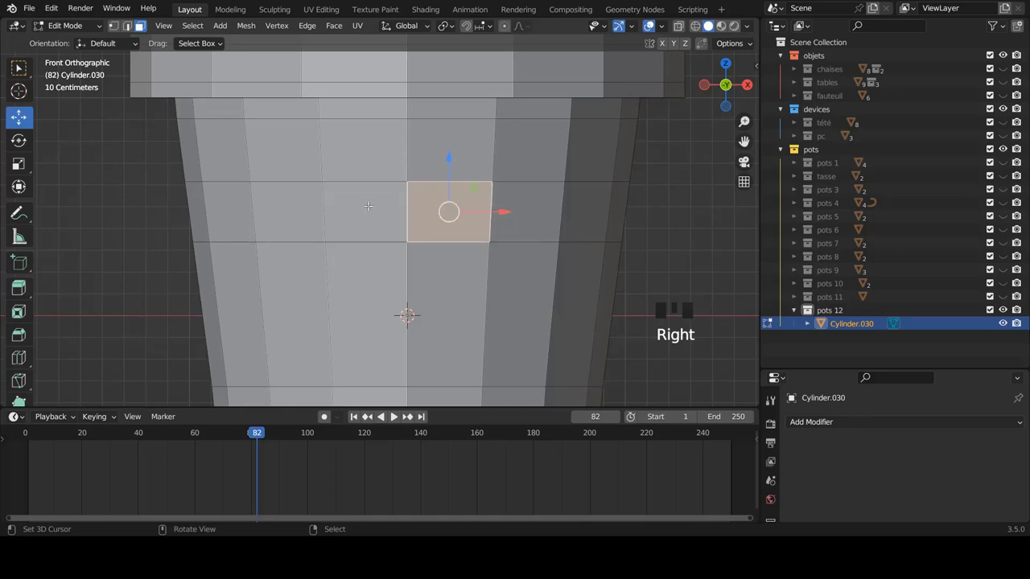
{"action": "right_click", "coordinate": [370, 200]}
{"action": "key", "text": "x"}
{"action": "scroll", "scroll_direction": "down", "scroll_amount": 3}
{"action": "left_click_drag", "start_coordinate": [372, 215], "coordinate": [356, 229]}
{"action": "scroll", "scroll_direction": "up", "scroll_amount": 3}
{"action": "middle_click", "coordinate": [406, 201]}
Delete the neighbouring wall faces too, then inspect the opened hole from several angles.
{"action": "right_click", "coordinate": [415, 204]}
{"action": "right_click", "coordinate": [361, 202]}
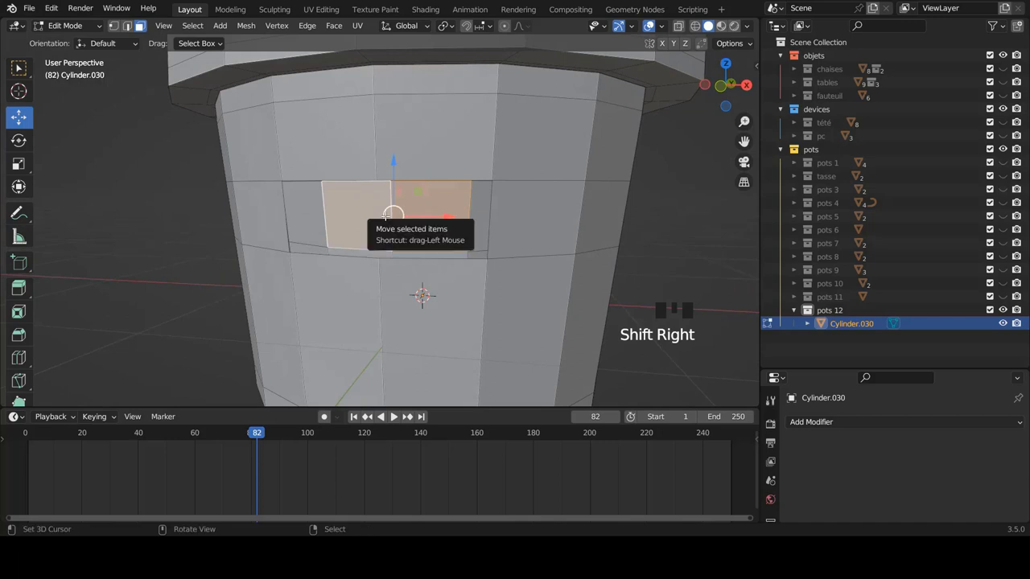
{"action": "key", "text": "x"}
{"action": "scroll", "scroll_direction": "down", "scroll_amount": 3}
{"action": "left_click_drag", "start_coordinate": [451, 232], "coordinate": [502, 234]}
{"action": "scroll", "scroll_direction": "up", "scroll_amount": 3}
{"action": "left_click_drag", "start_coordinate": [530, 236], "coordinate": [366, 219]}
{"action": "key", "text": "ctrl+Tab"}
{"action": "left_click_drag", "start_coordinate": [368, 224], "coordinate": [326, 251]}
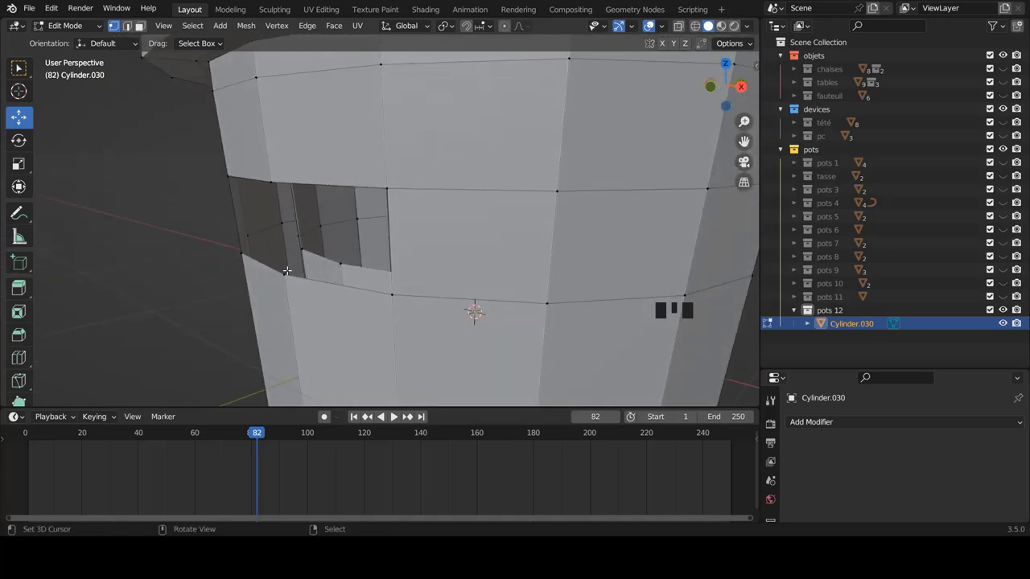
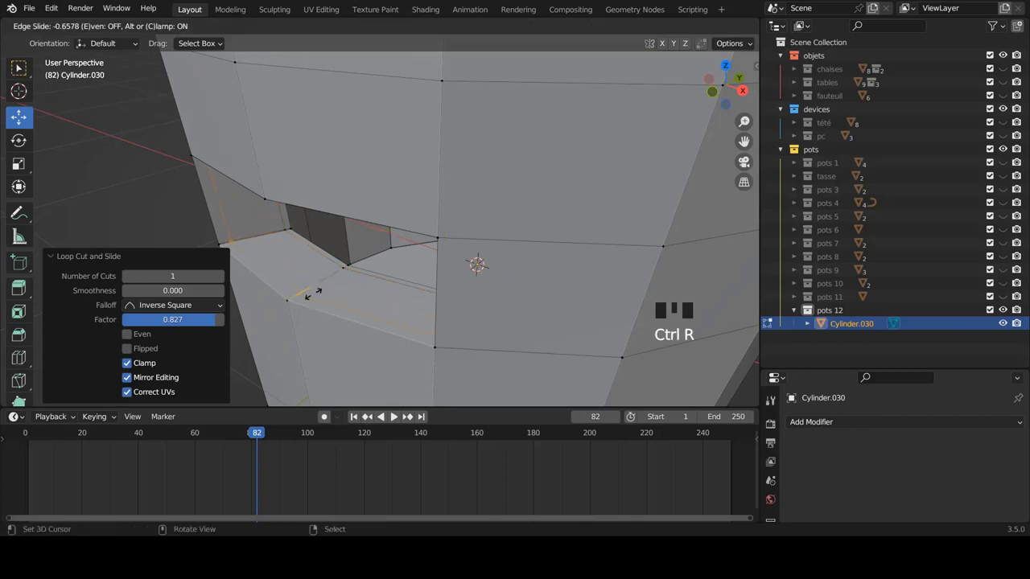
Add a supporting edge loop across the bridged handle tunnel.
{"action": "key", "text": "ctrl+r"}
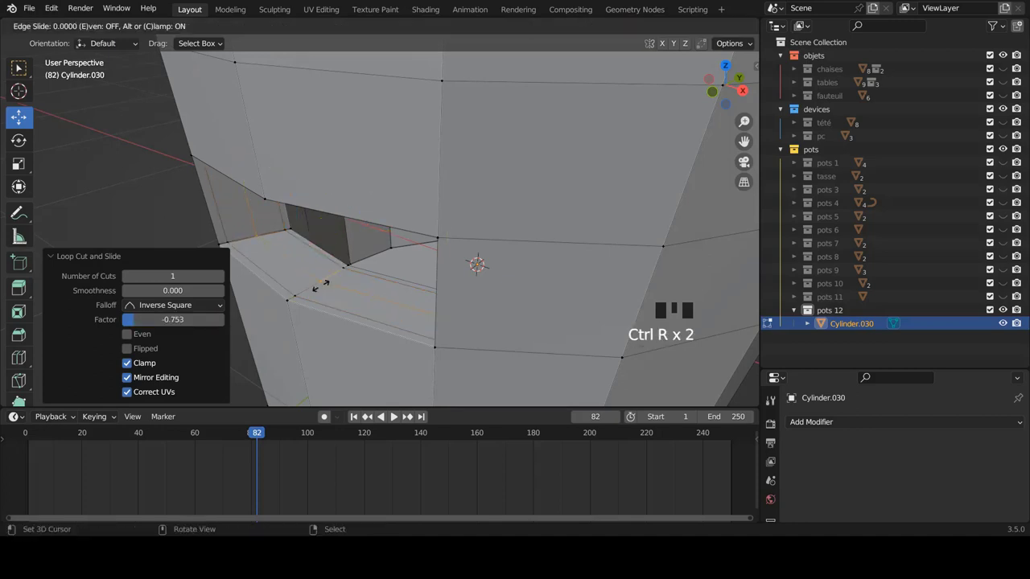
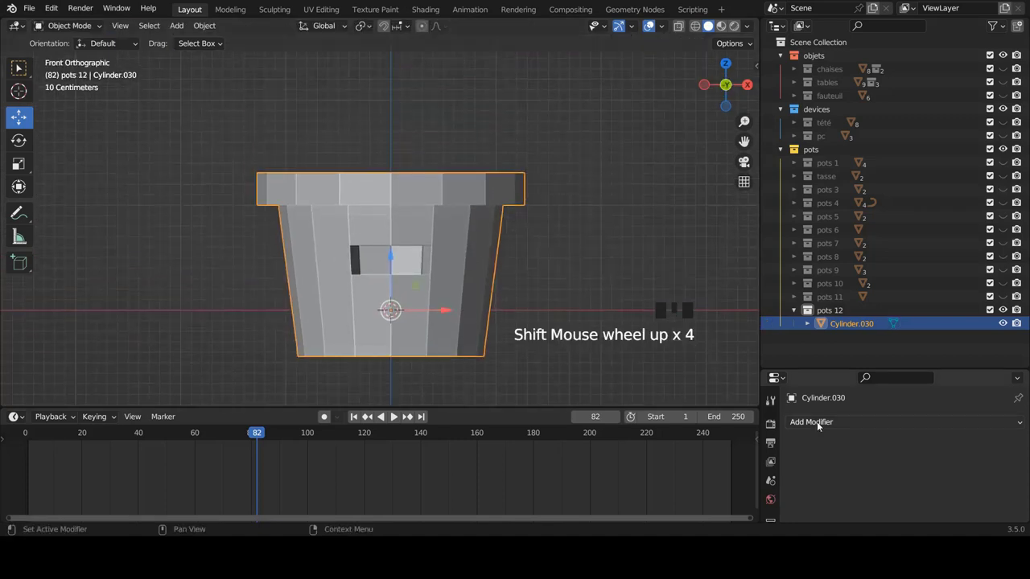
Add a Subdivision Surface modifier with smooth shading, rounding the side hole into an oval.
{"action": "left_click_drag", "start_coordinate": [795, 348], "coordinate": [605, 294]}
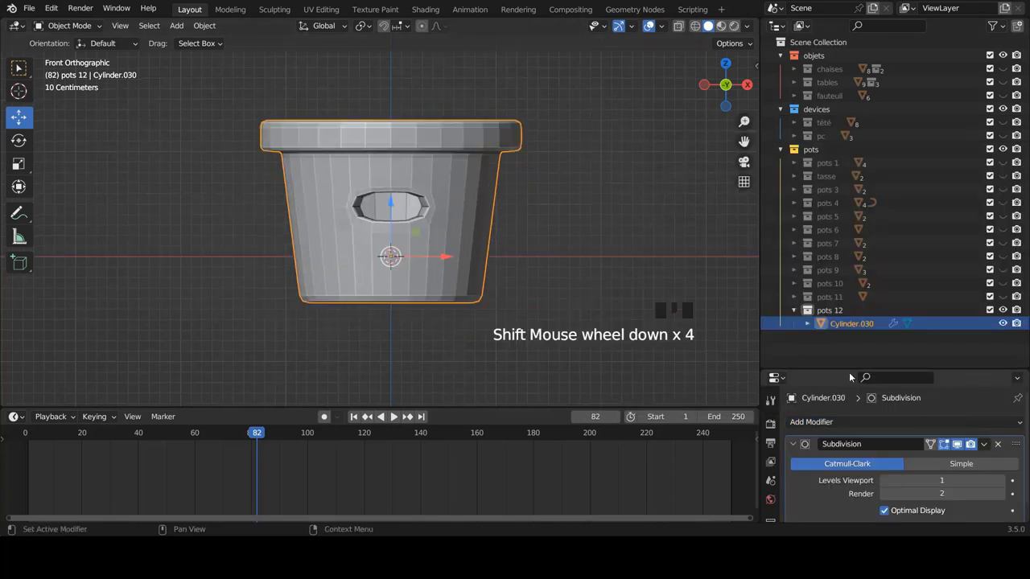
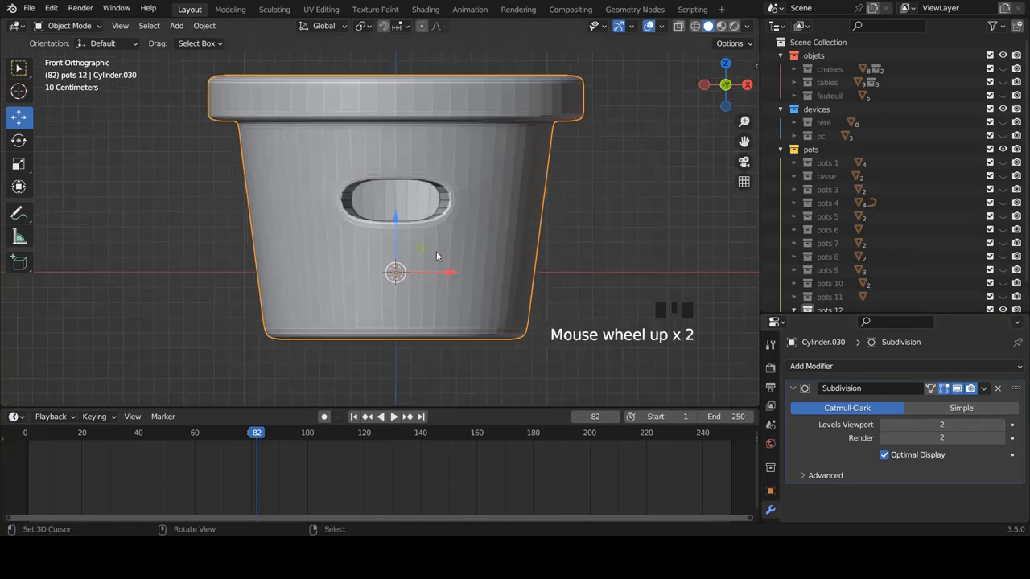
{"action": "key", "text": "w"}
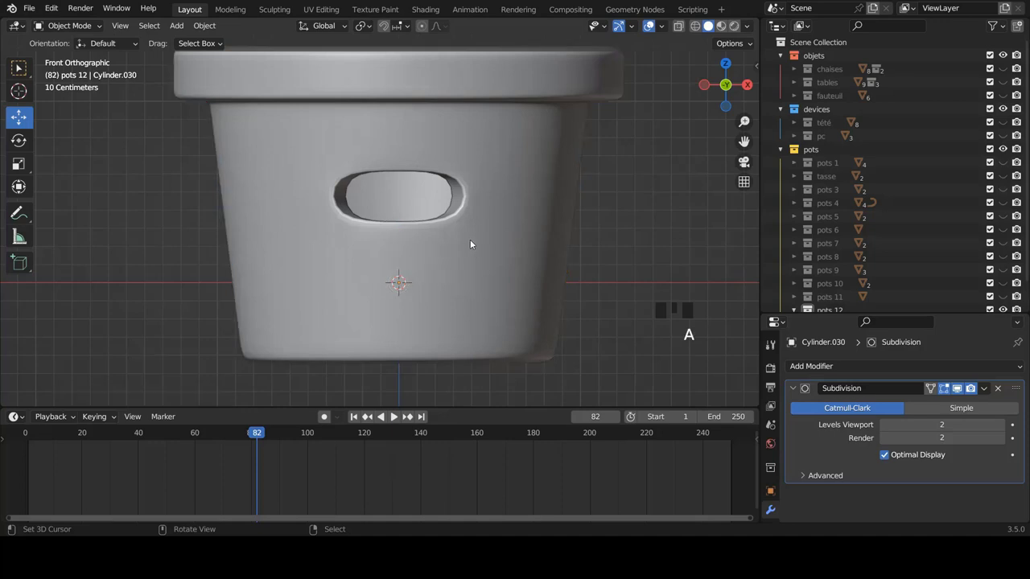
{"action": "scroll", "scroll_direction": "down", "scroll_amount": 3}
{"action": "left_click_drag", "start_coordinate": [487, 232], "coordinate": [444, 290]}
{"action": "scroll", "scroll_direction": "up", "scroll_amount": 3}
Return to Edit Mode and look inside the smoothed pot to check the inner floor.
{"action": "key", "text": "Tab"}
{"action": "scroll", "scroll_direction": "down", "scroll_amount": 3}
{"action": "left_click_drag", "start_coordinate": [540, 194], "coordinate": [546, 219]}
{"action": "scroll", "scroll_direction": "up", "scroll_amount": 3}
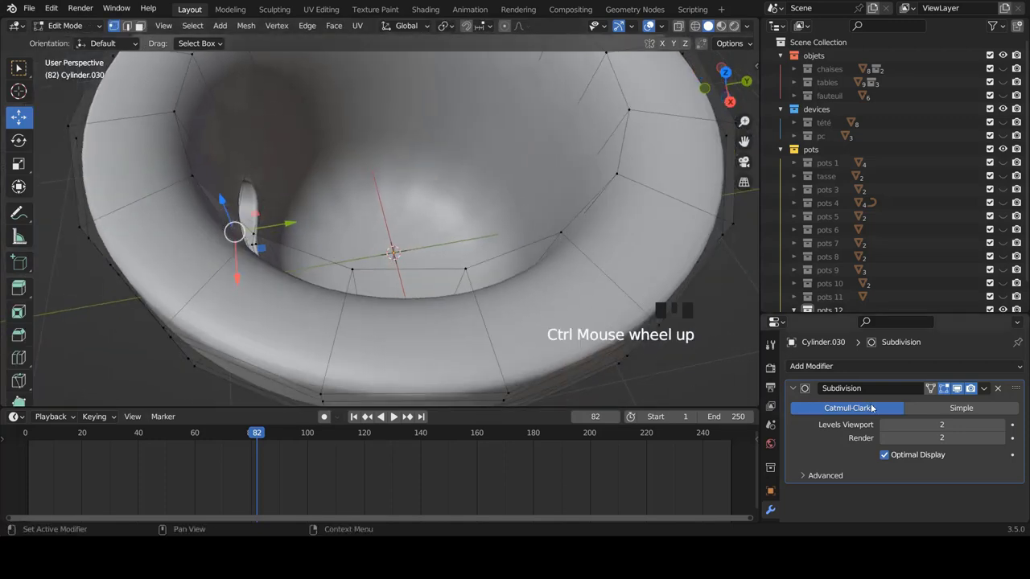
Add a loop around the inner floor and inset the floor faces so it keeps a crisp edge.
{"action": "left_click", "coordinate": [932, 387]}
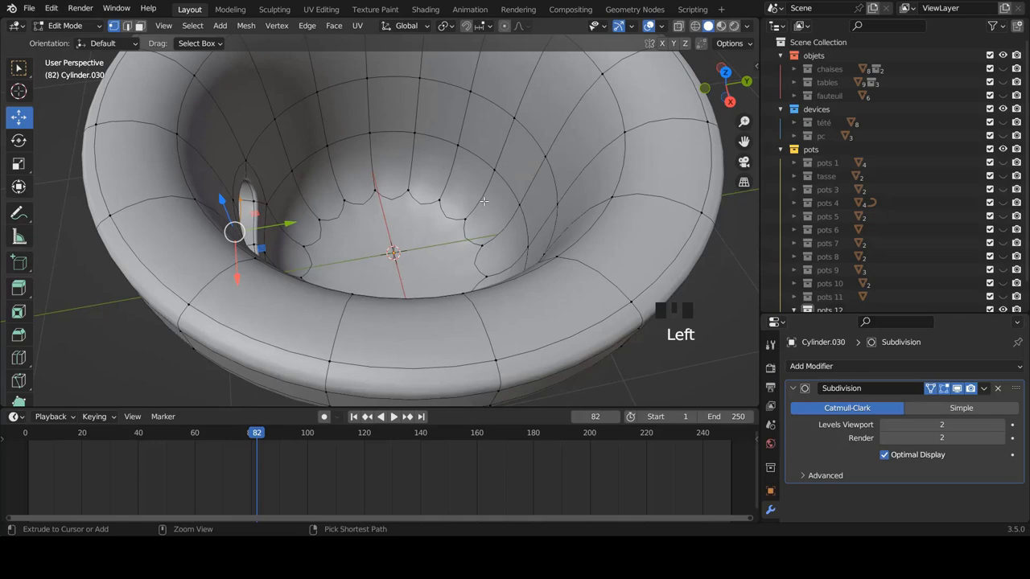
{"action": "key", "text": "ctrl+r"}
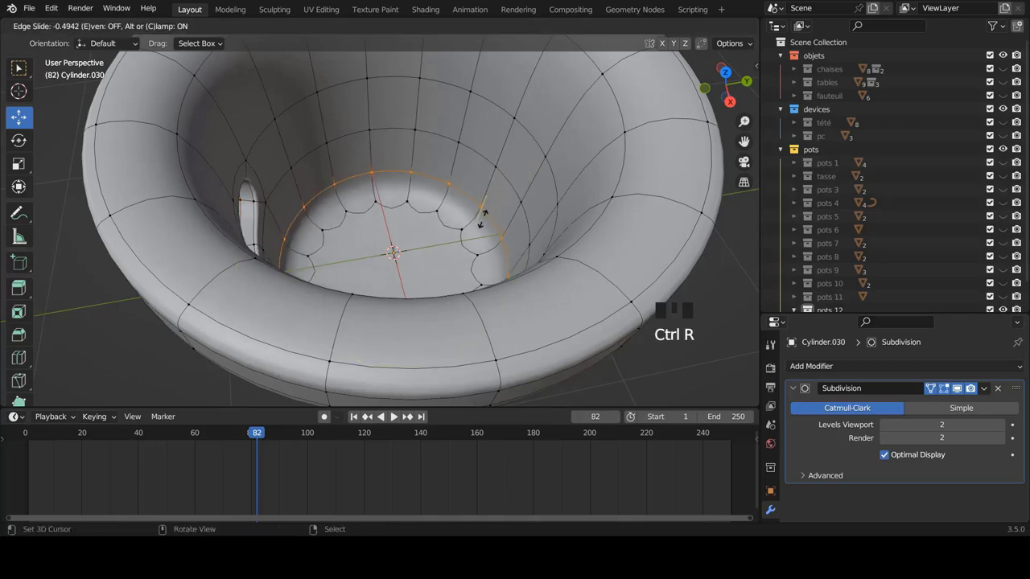
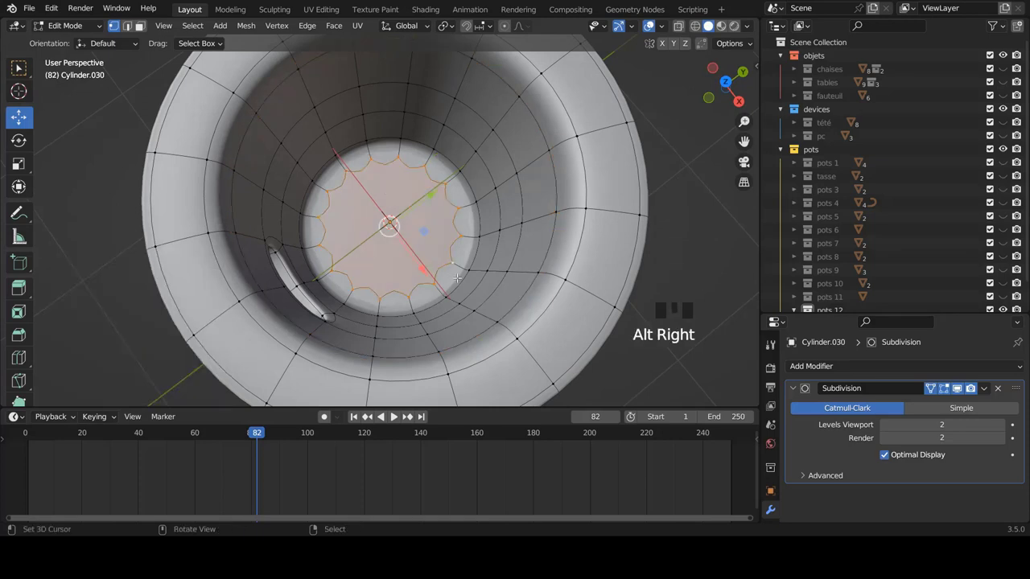
{"action": "key", "text": "i"}
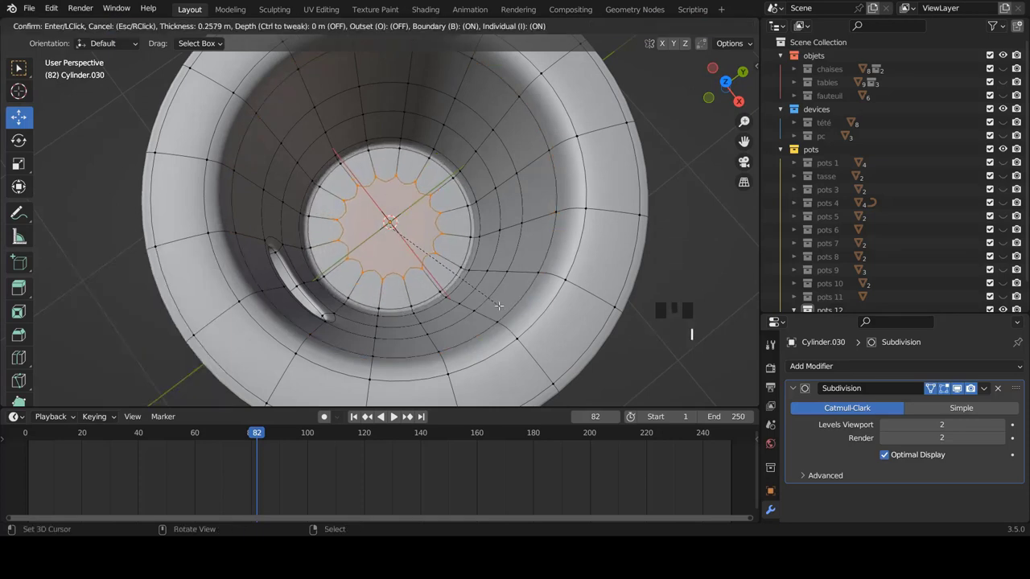
{"action": "key", "text": "Tab"}
{"action": "scroll", "scroll_direction": "down", "scroll_amount": 3}
{"action": "left_click_drag", "start_coordinate": [484, 230], "coordinate": [935, 385]}
{"action": "left_click", "coordinate": [935, 385]}
{"action": "left_click_drag", "start_coordinate": [471, 189], "coordinate": [513, 197]}
{"action": "scroll", "scroll_direction": "up", "scroll_amount": 3}
Add and slide a loop on the rim top to tighten the lip, then view the finished pot.
{"action": "key", "text": "Tab"}
{"action": "key", "text": "ctrl+r"}
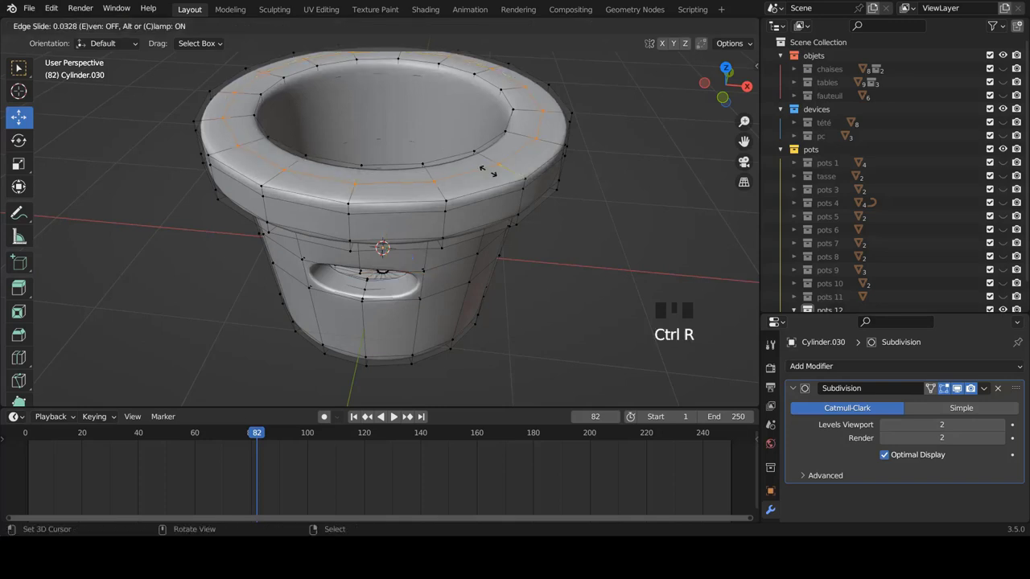
{"action": "left_click_drag", "start_coordinate": [453, 204], "coordinate": [463, 194]}
{"action": "key", "text": "Tab"}
{"action": "scroll", "scroll_direction": "down", "scroll_amount": 3}
{"action": "left_click_drag", "start_coordinate": [450, 225], "coordinate": [428, 208]}
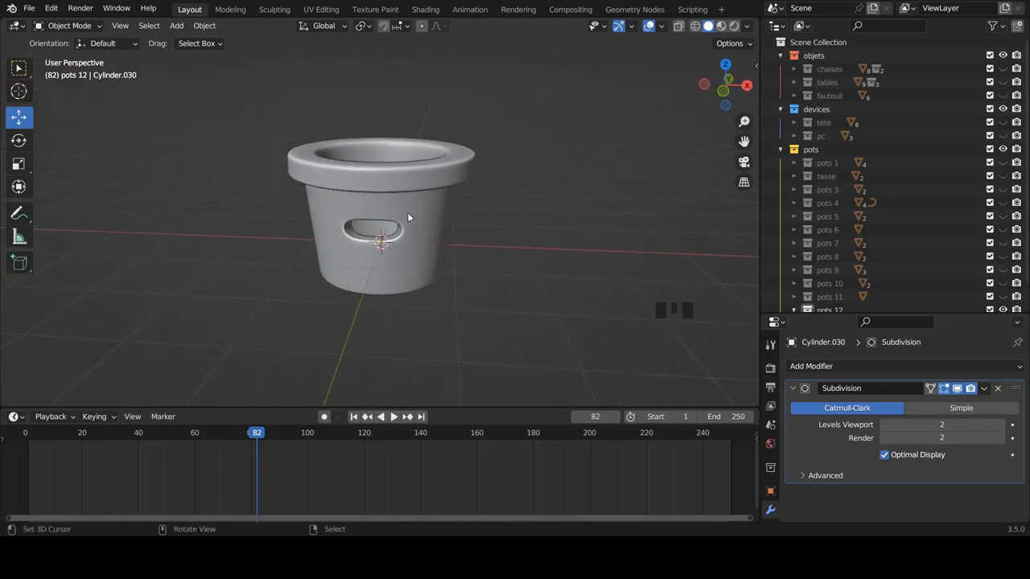